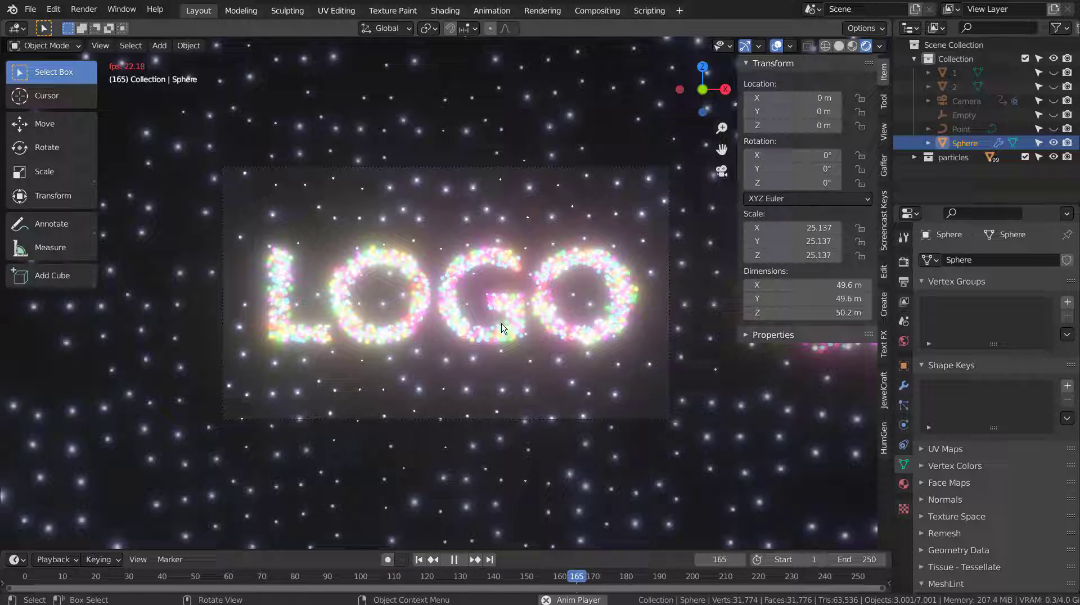
Start a new General project, clear the defaults and add a UV sphere scaled up around the scene.
left_click(612, 244)
key("shift+a")
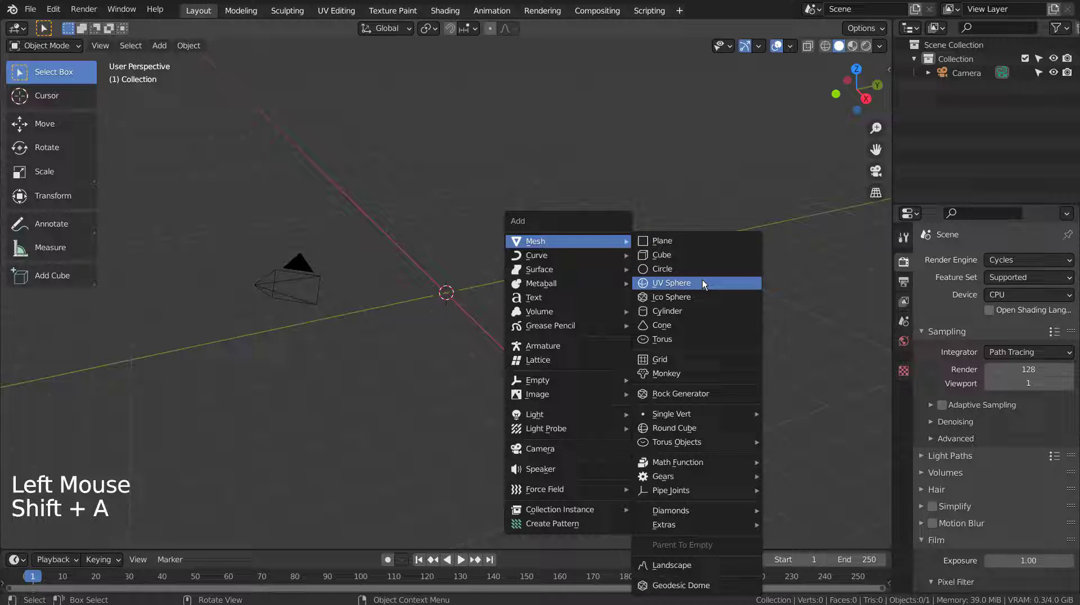
key("s")
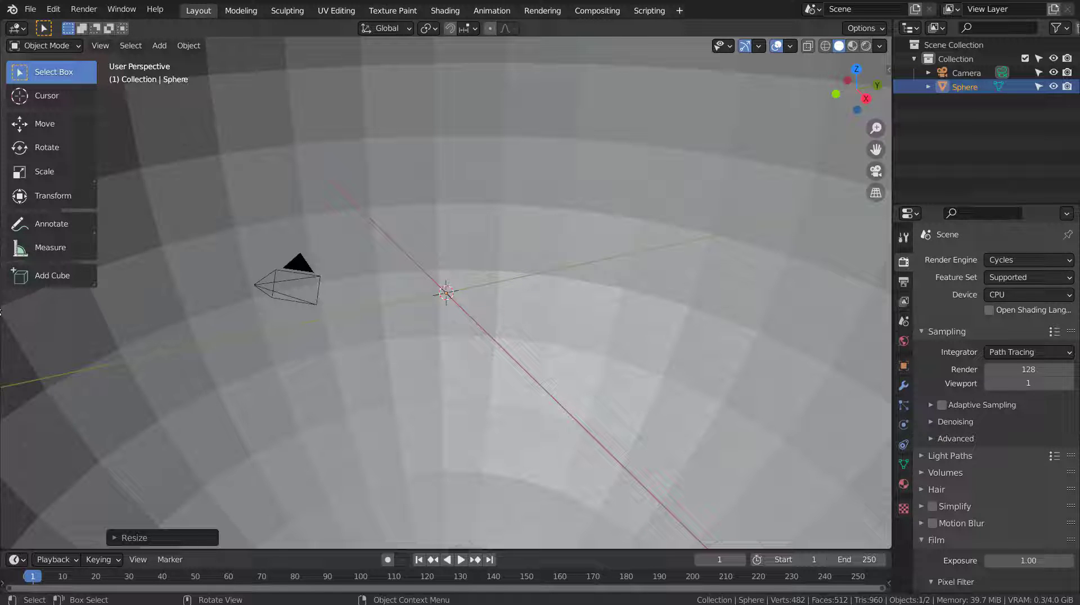
left_click(432, 294)
Give the sphere a Subdivision modifier and smooth shading.
key("ctrl+3")
right_click(433, 294)
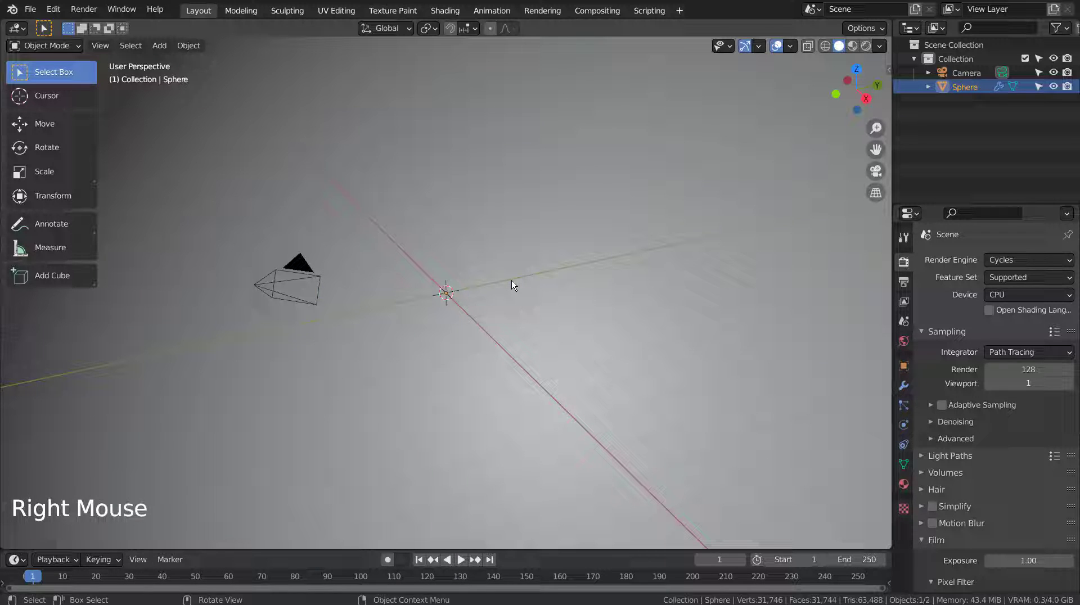
Add a small low-poly mesh and rename it 1 in the Outliner.
key("shift+a")
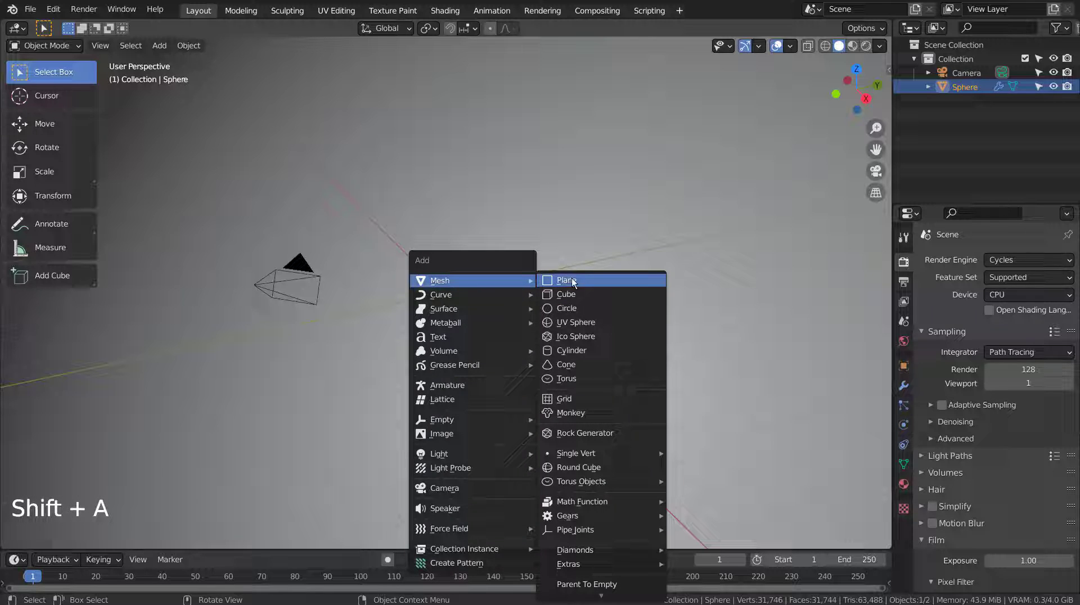
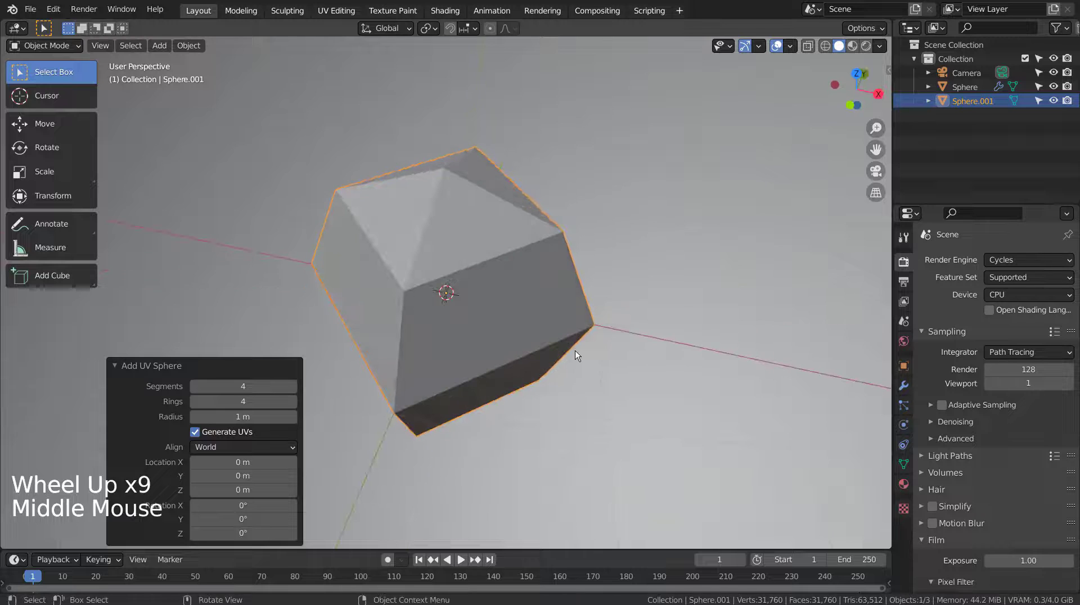
key("Tab")
key("Tab")
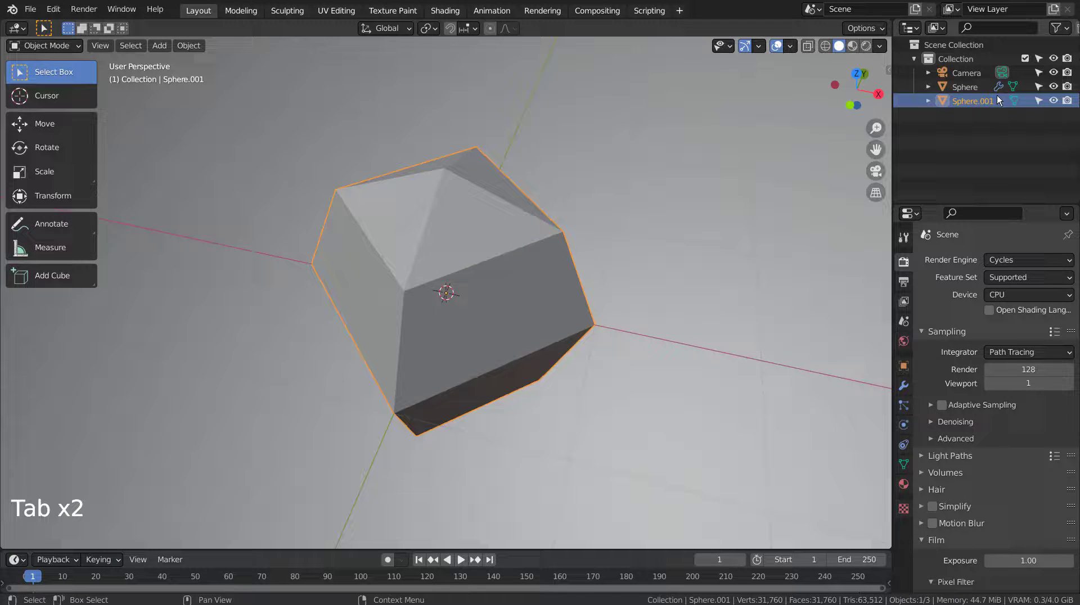
double_click(973, 103)
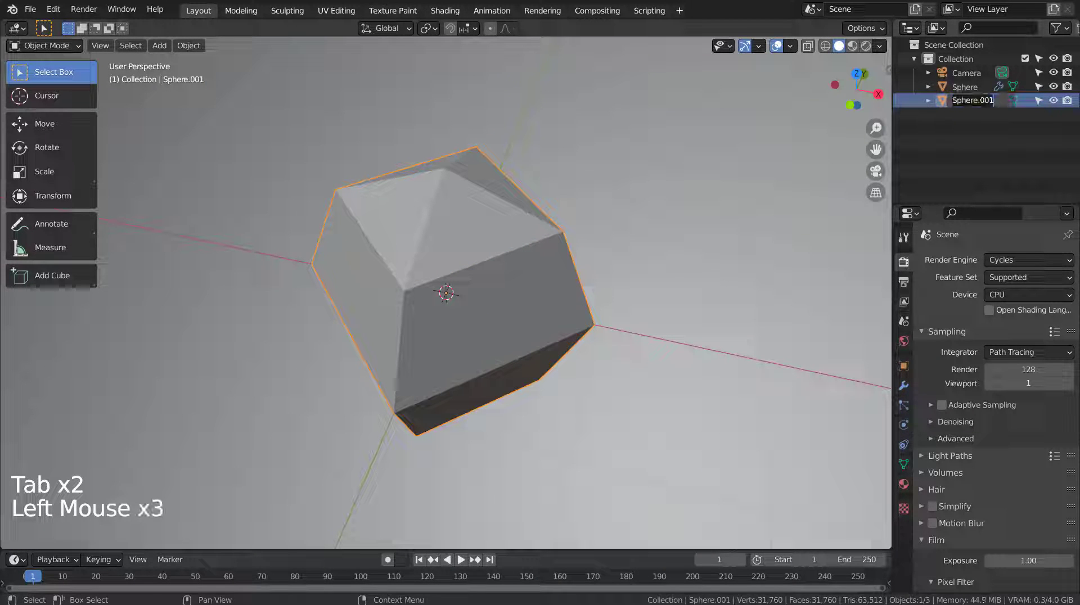
left_click(384, 275)
Duplicate shape 1, name the copy 2, then reselect shape 1.
left_click(518, 294)
key("shift+d")
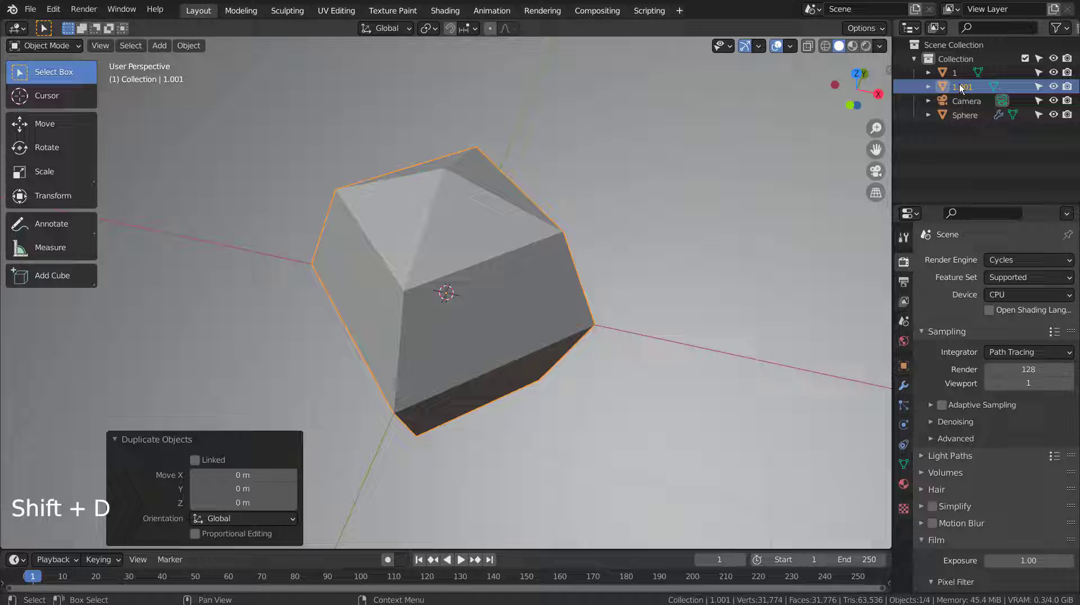
double_click(966, 88)
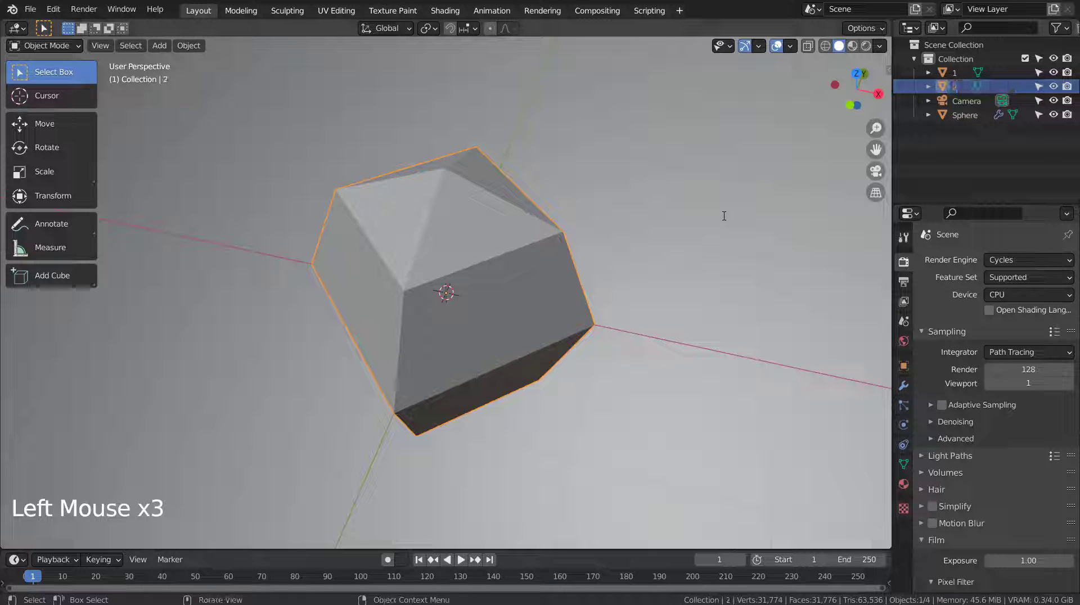
left_click(711, 369)
middle_click(677, 402)
middle_click(546, 268)
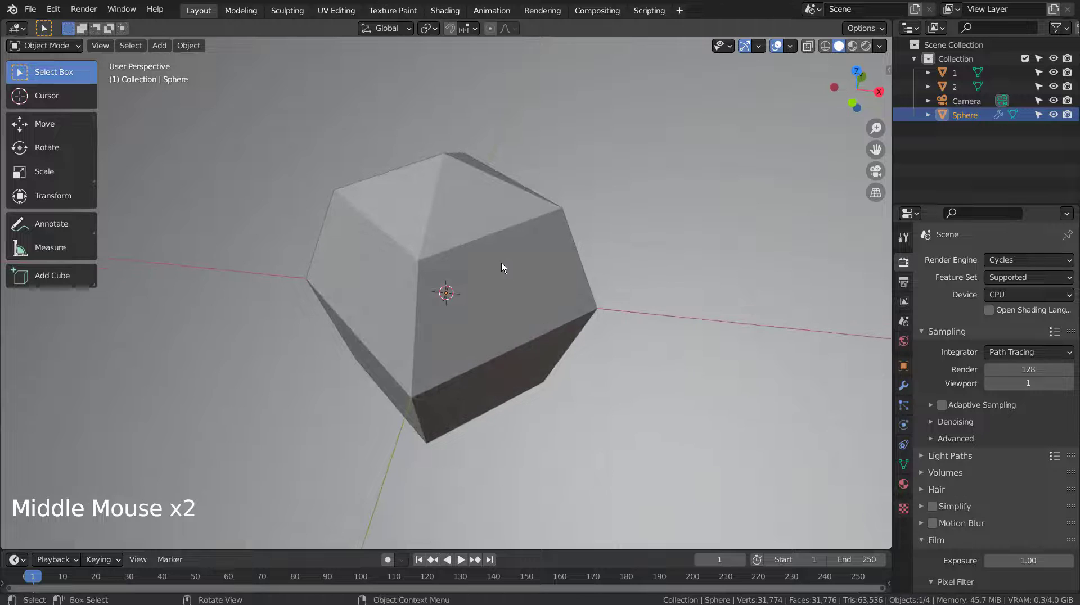
left_click(949, 77)
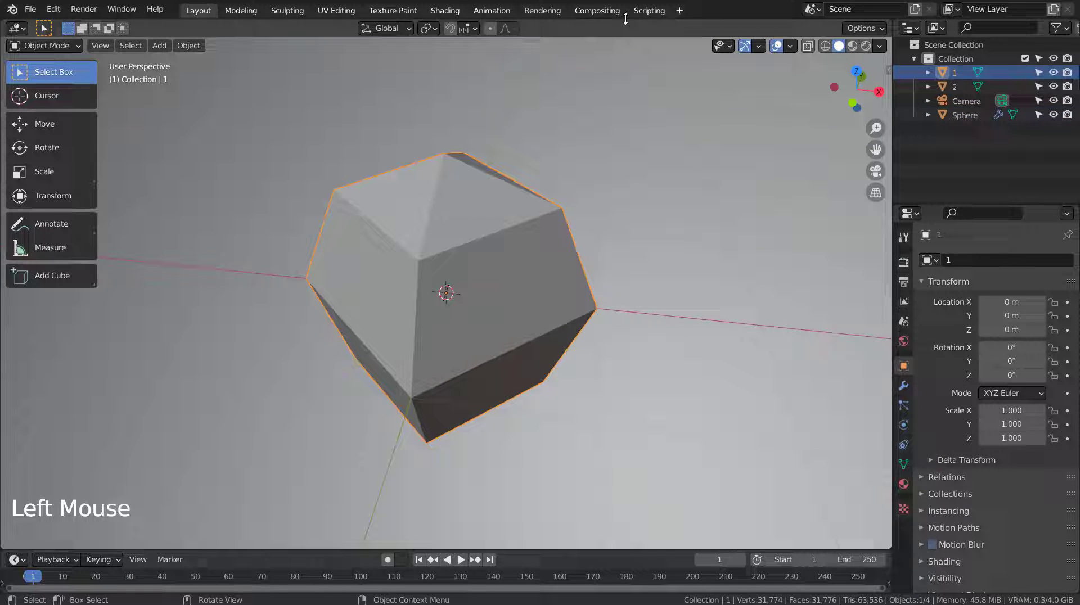
Create a new material for shape 1 with Object Info Random driving a ColorRamp into Base Color.
left_click(450, 14)
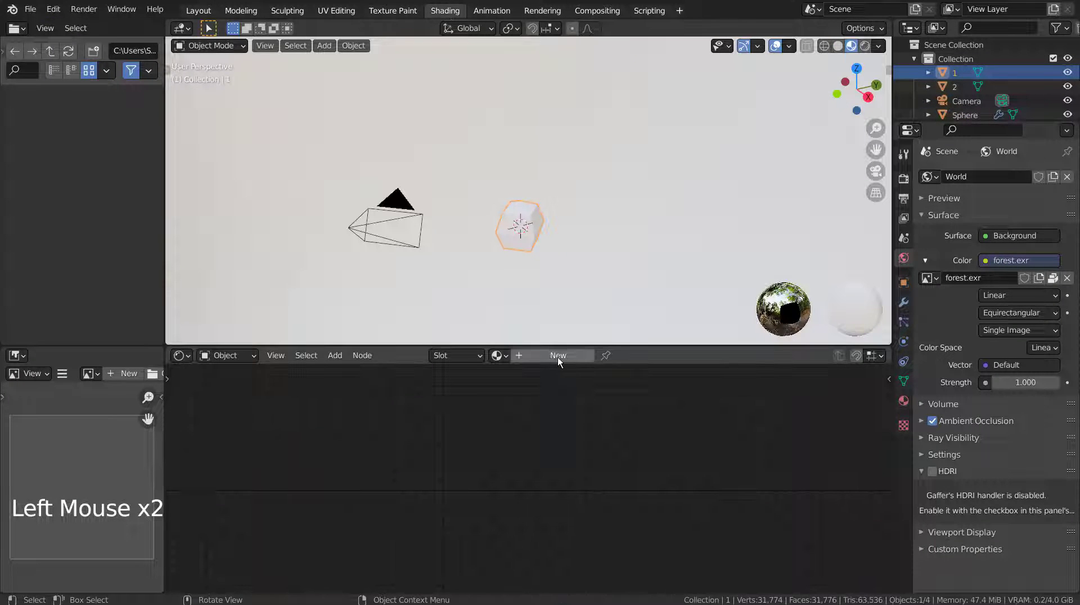
left_click(564, 365)
middle_click(359, 415)
key("shift+a")
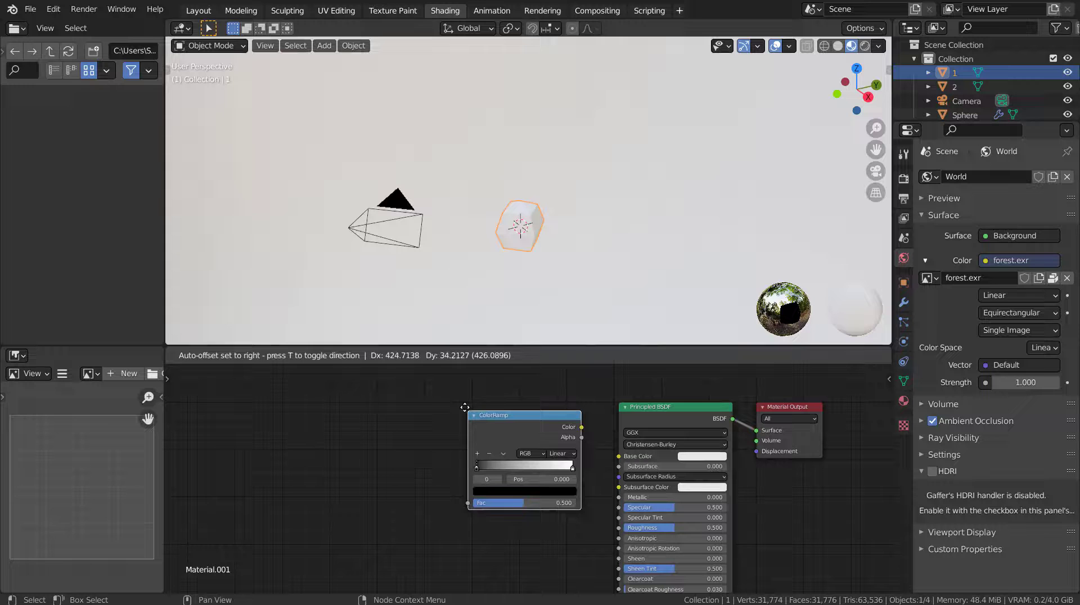
key("shift+a")
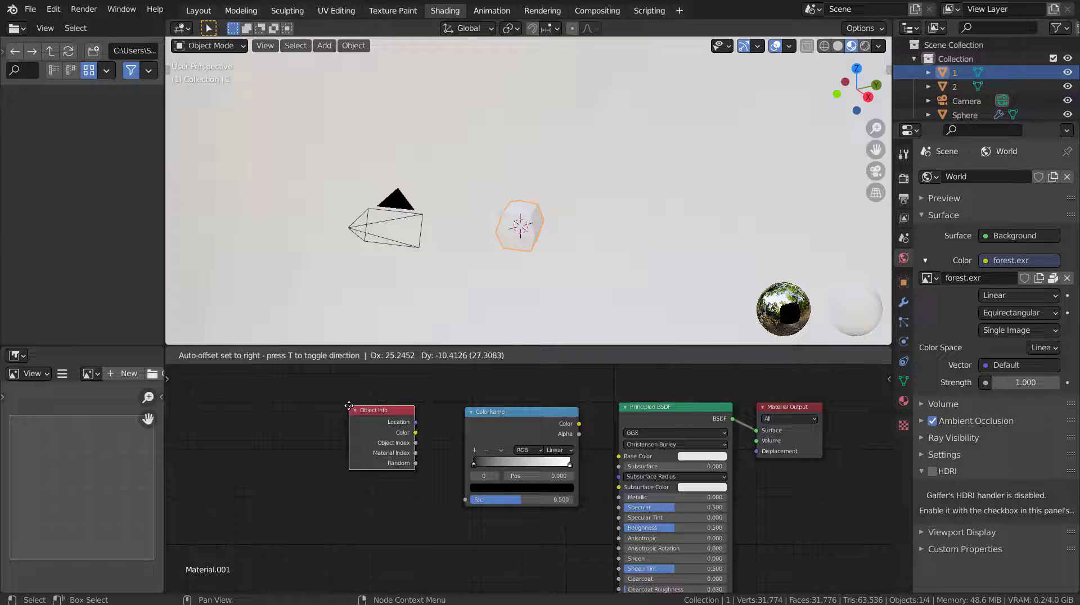
left_click(417, 468)
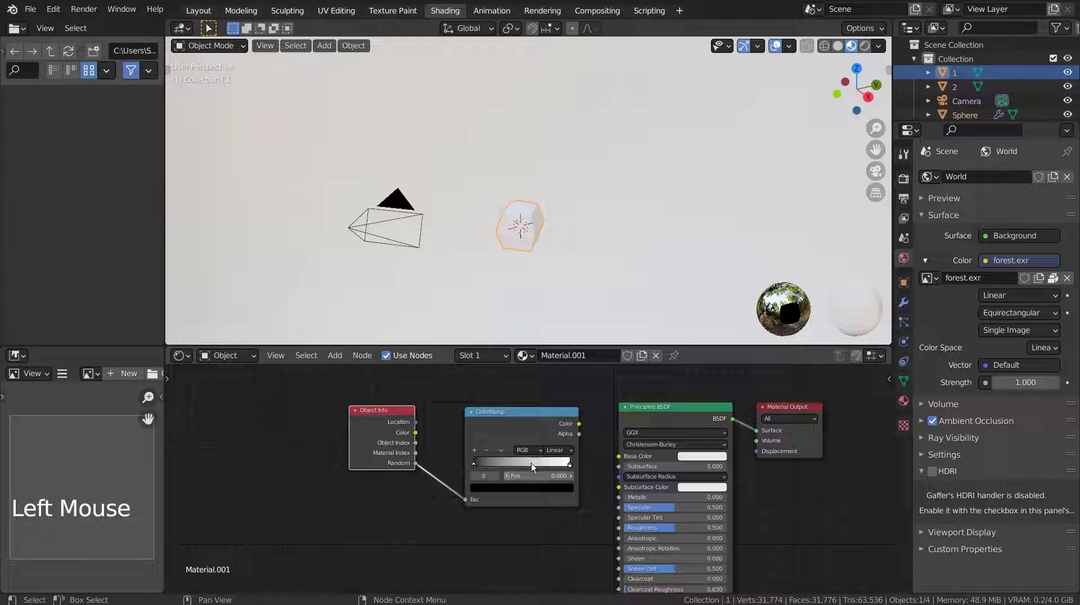
left_click(583, 428)
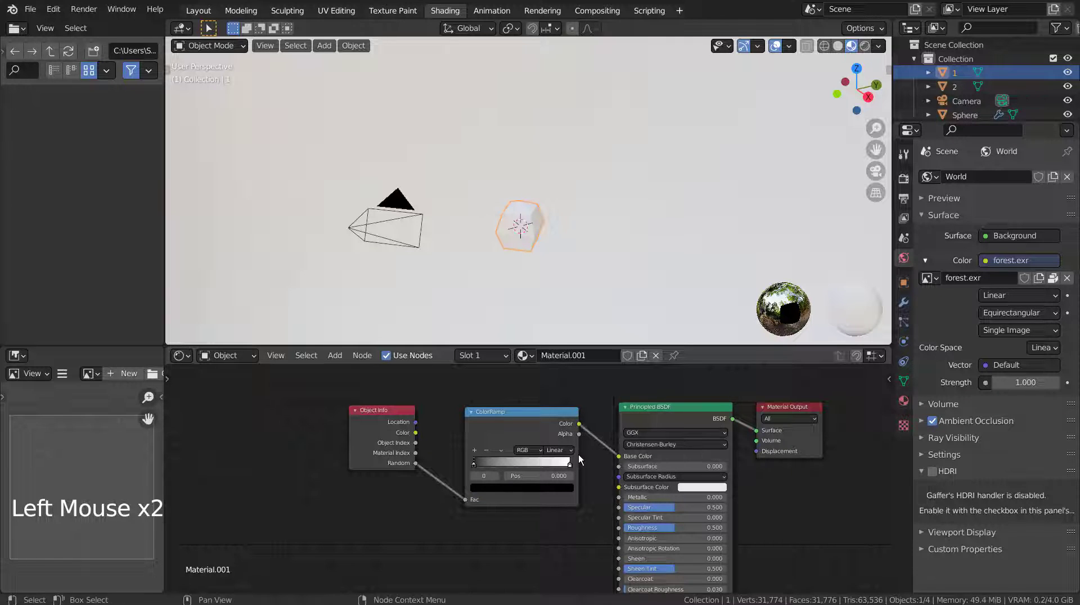
Maximise the node editor and add extra colour stops to the ColorRamp.
key("ctrl+space")
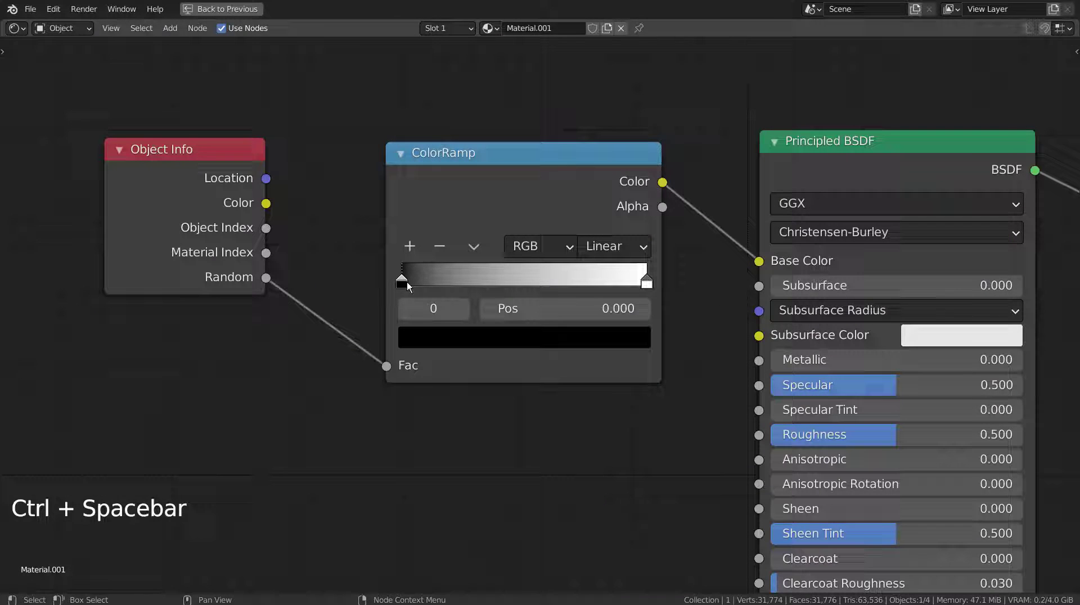
left_click(408, 294)
left_click(411, 295)
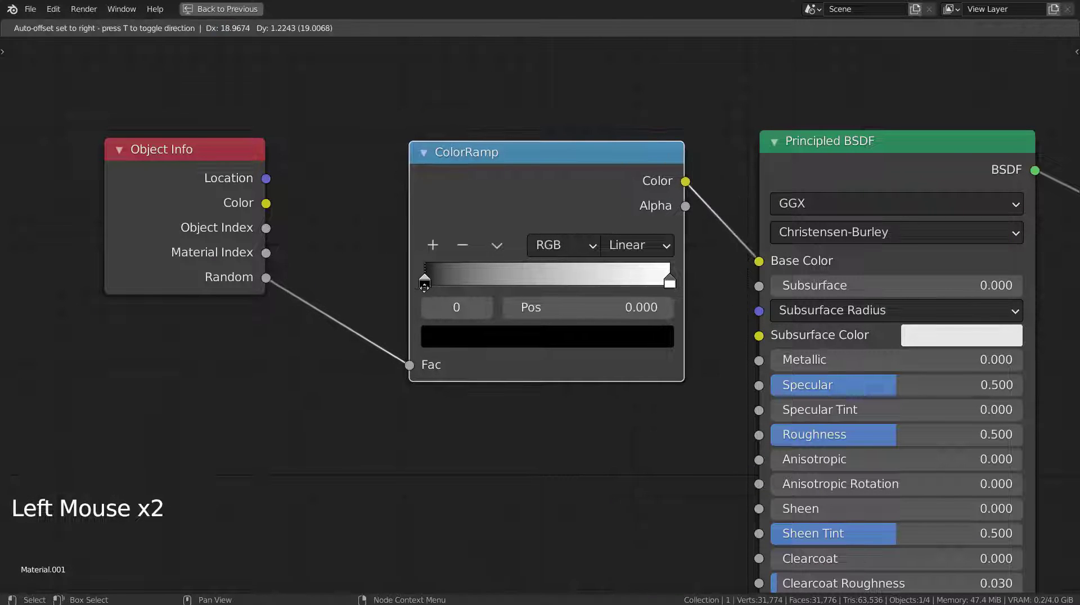
left_click(410, 295)
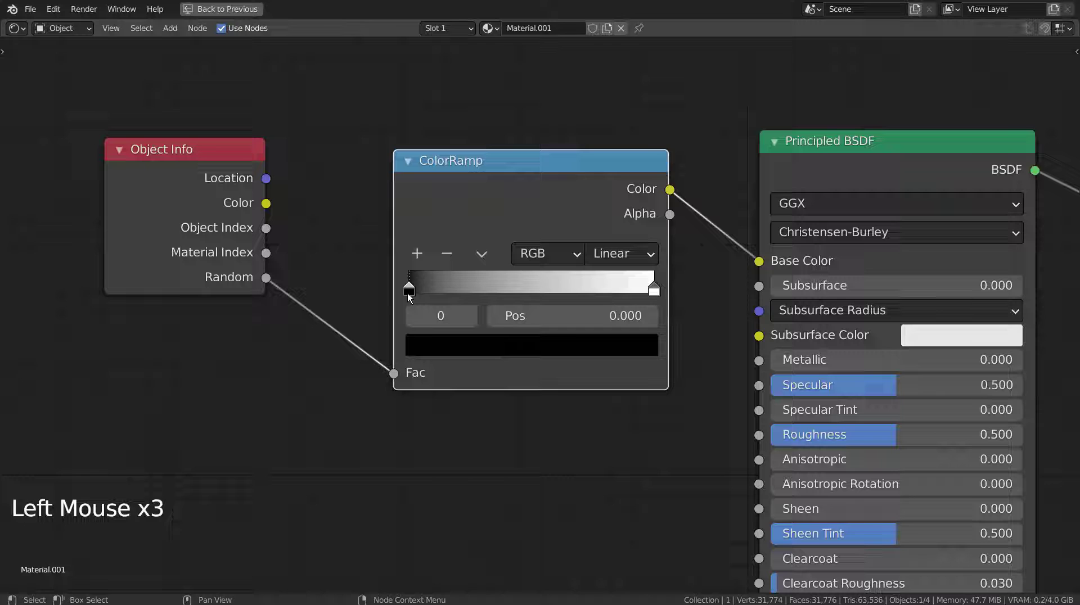
left_click(411, 299)
left_click(658, 296)
left_click(422, 252)
double_click(422, 252)
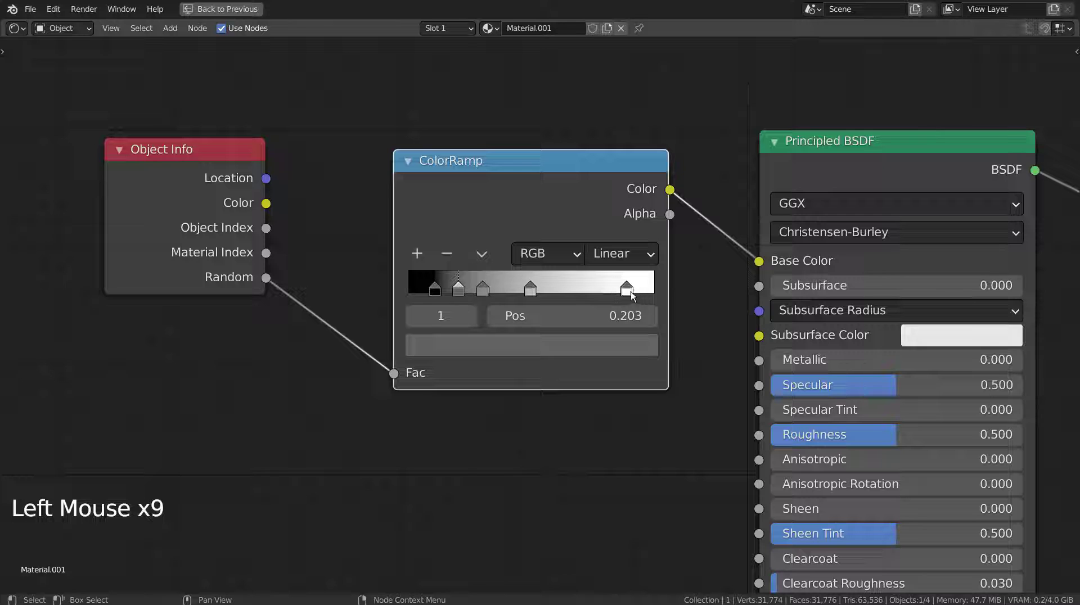
left_click(632, 295)
left_click(423, 256)
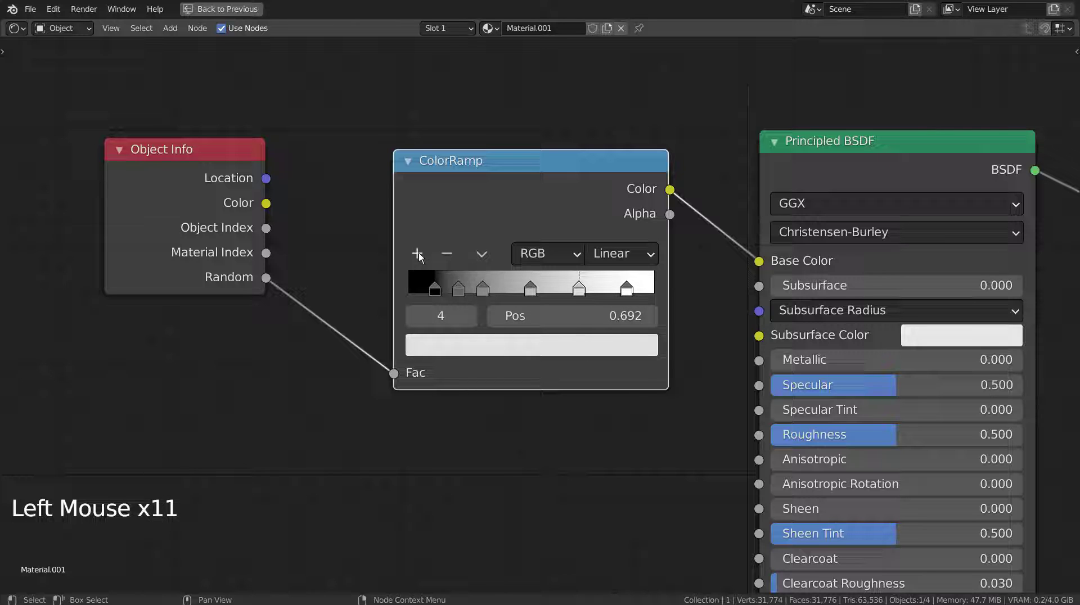
Colour the ramp stops green, yellow, red, magenta and blue, leaving the last white.
left_click(435, 294)
left_click(465, 350)
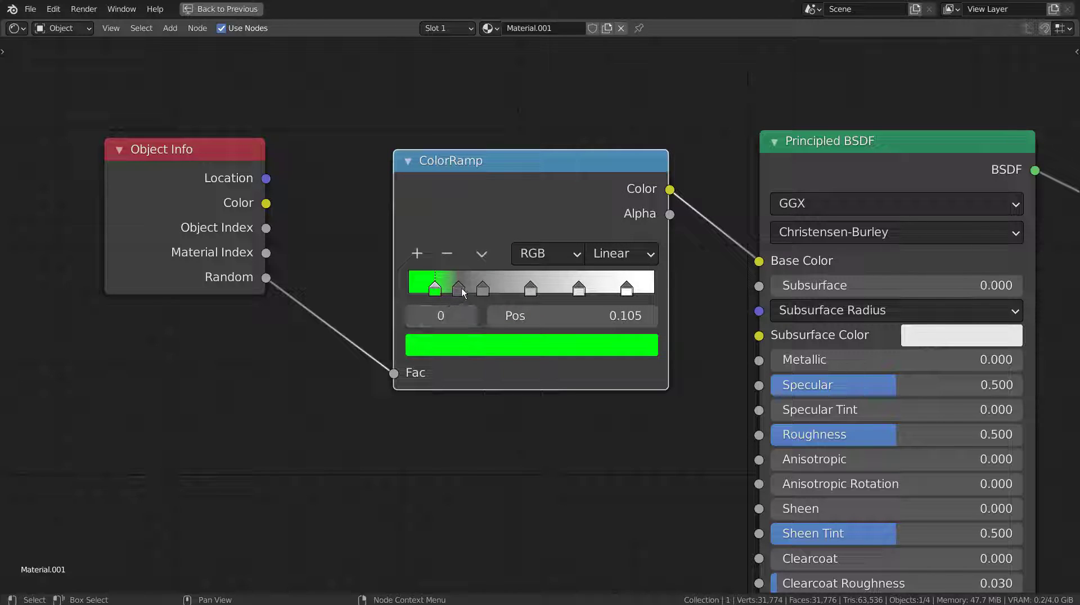
left_click(470, 291)
left_click(481, 351)
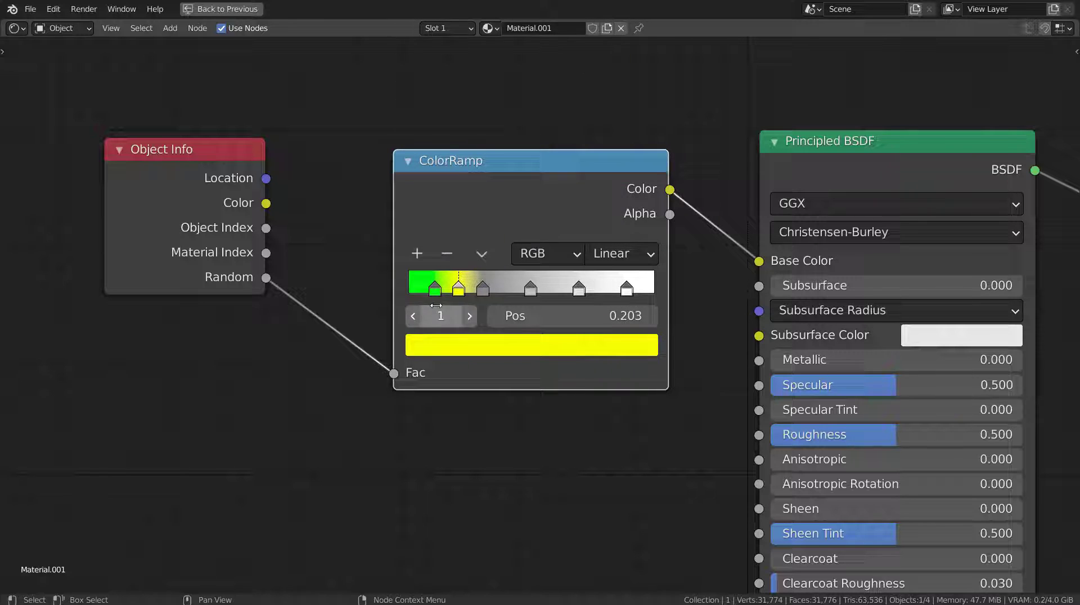
left_click(481, 296)
left_click(500, 353)
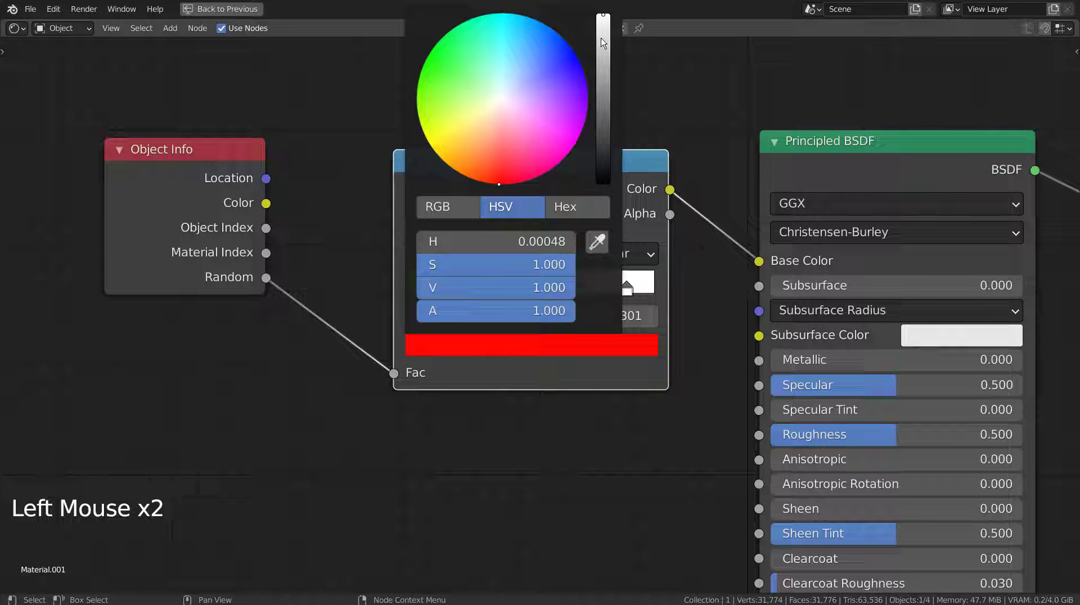
left_click(532, 295)
left_click(550, 363)
left_click(559, 354)
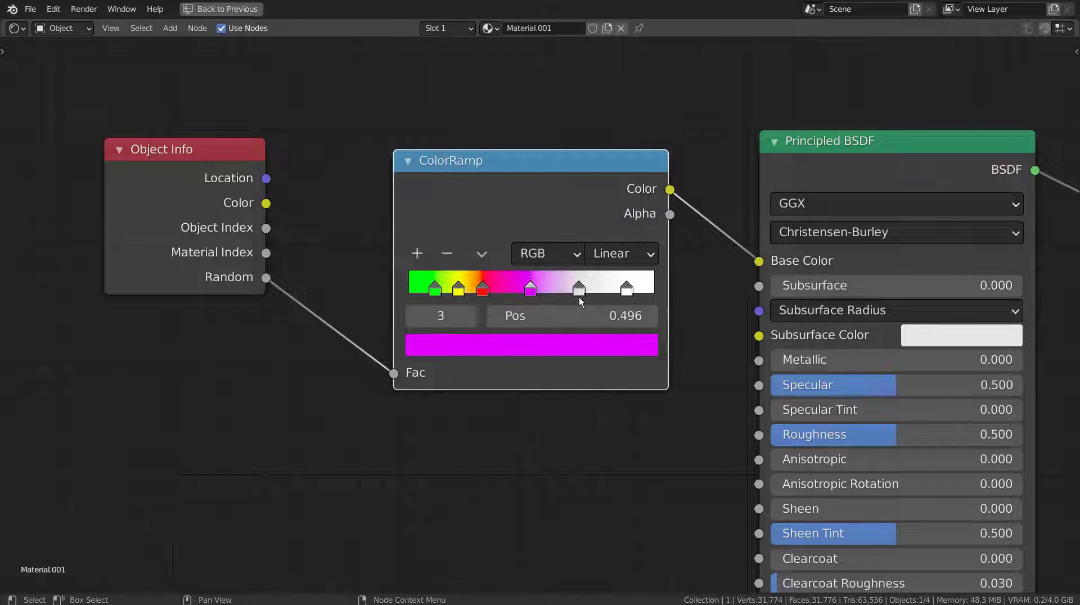
left_click(580, 287)
left_click(583, 338)
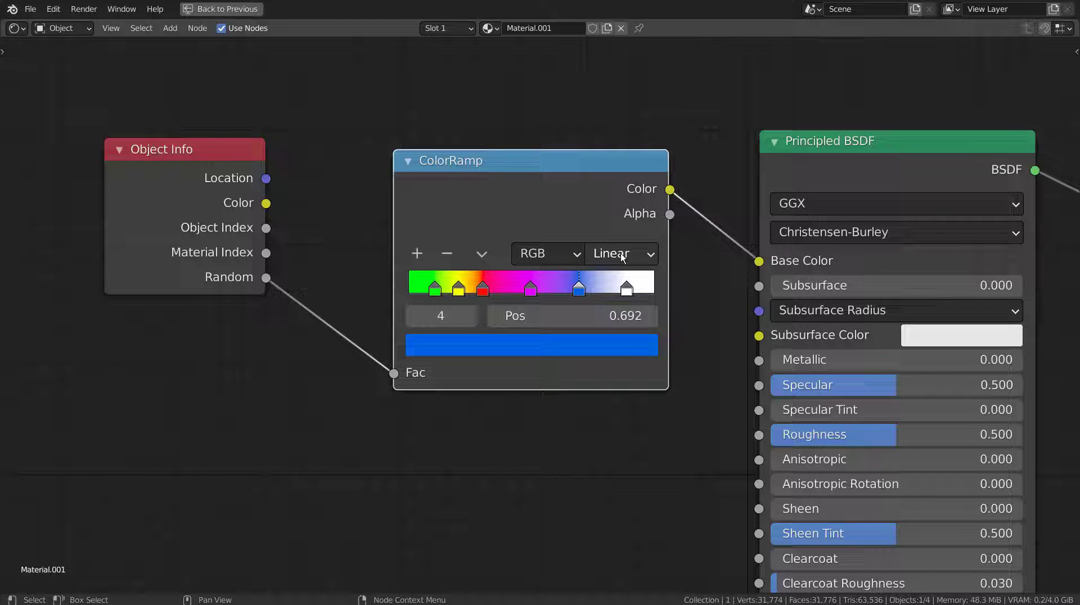
Switch the ColorRamp interpolation to Constant for hard-edged bands.
left_click(625, 257)
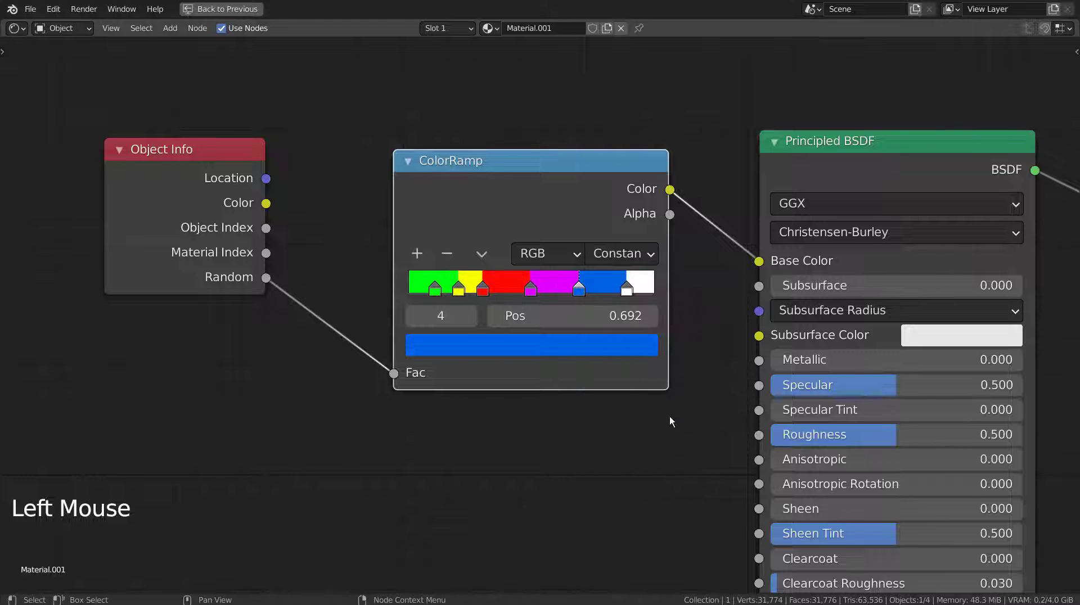
left_click(671, 444)
Replace the Principled BSDF with an Emission node fed by the ramp and wired to the Material Output.
key("ctrl+space")
scroll("down", 3)
scroll("up", 3)
left_click(651, 436)
key("x")
key("shift+a")
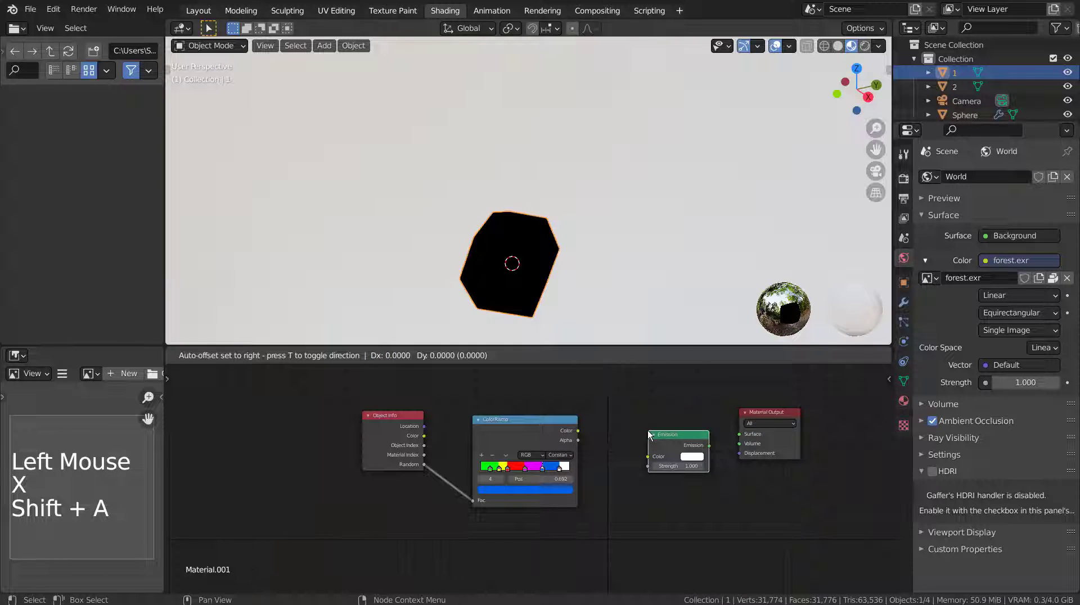
left_click(581, 434)
left_click(699, 432)
left_click(907, 185)
Turn on Bloom in the Eevee render settings so the emission glows.
left_click(1042, 177)
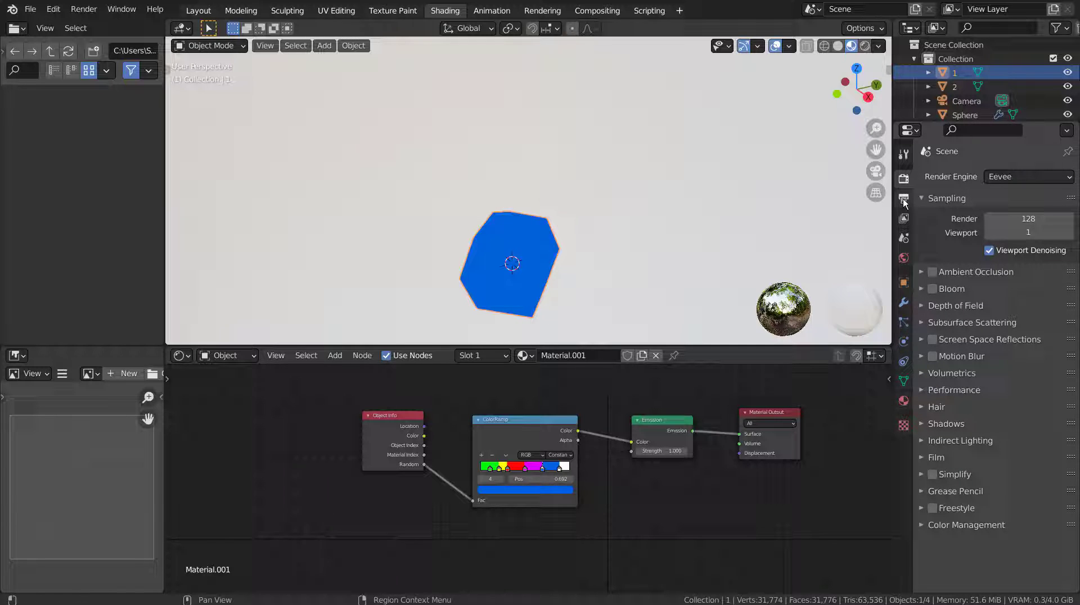
left_click(940, 292)
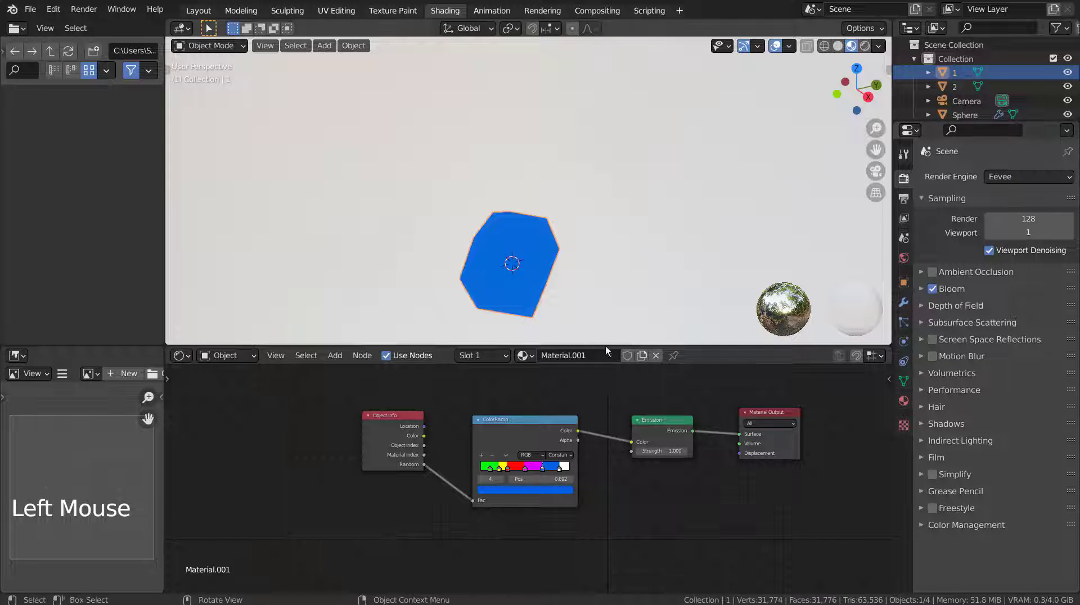
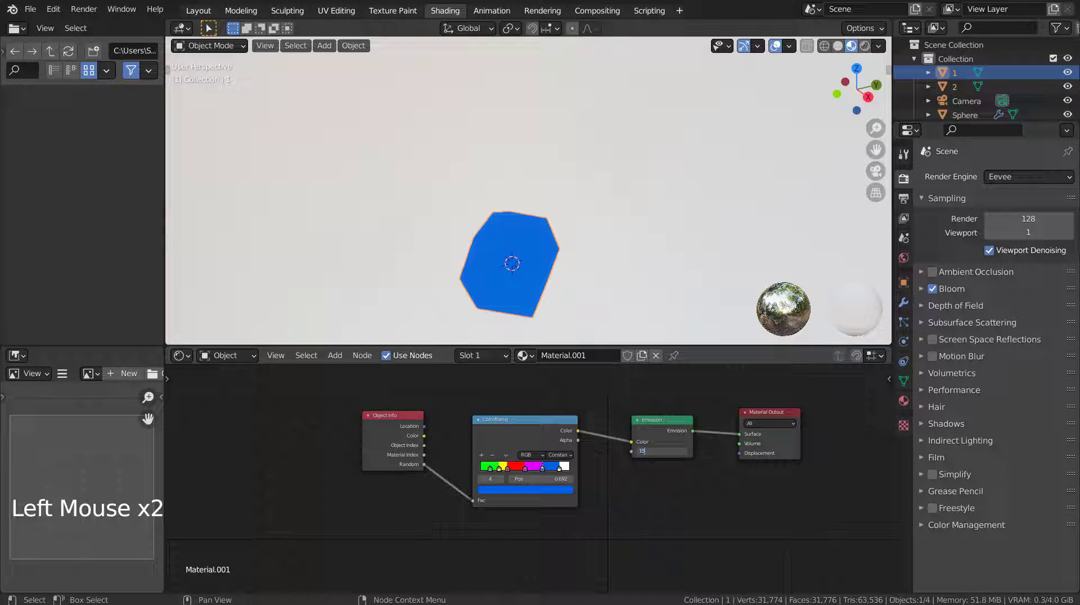
Give the Sphere a new material with a near-black Base Color.
middle_click(584, 281)
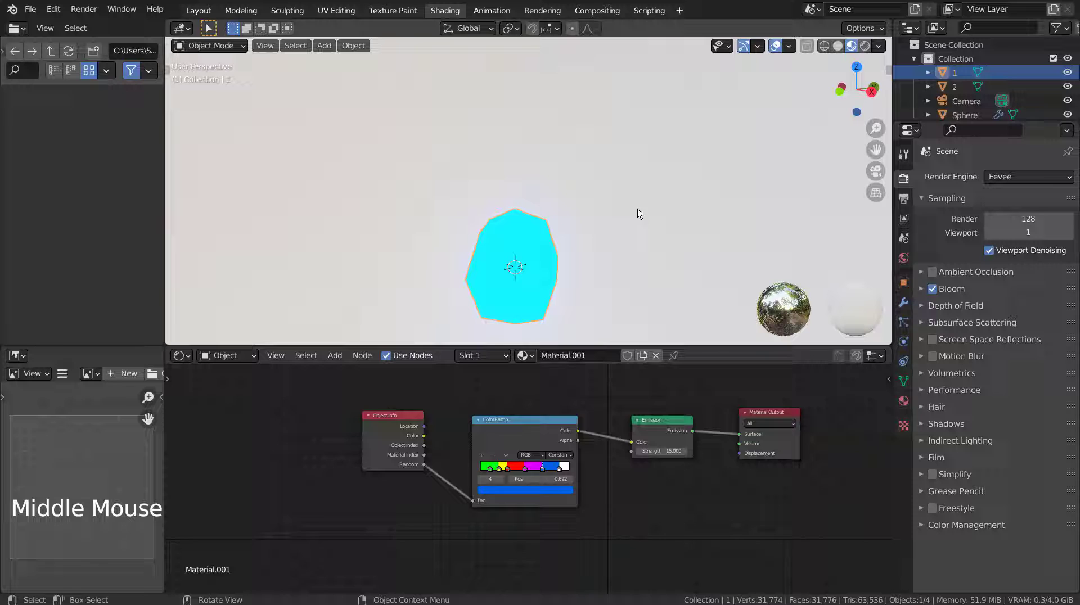
left_click(689, 148)
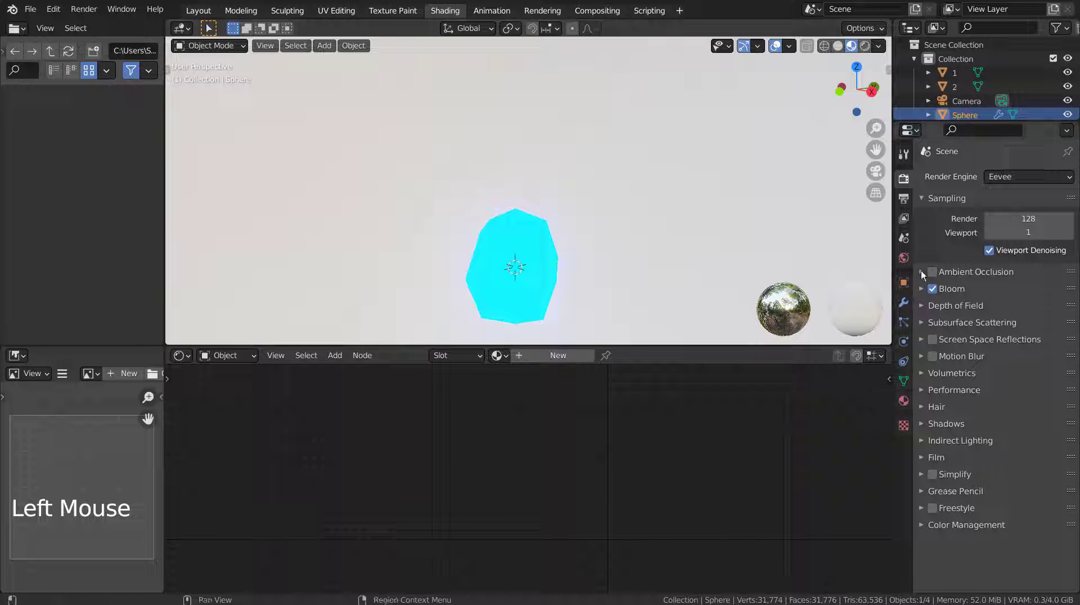
left_click(914, 407)
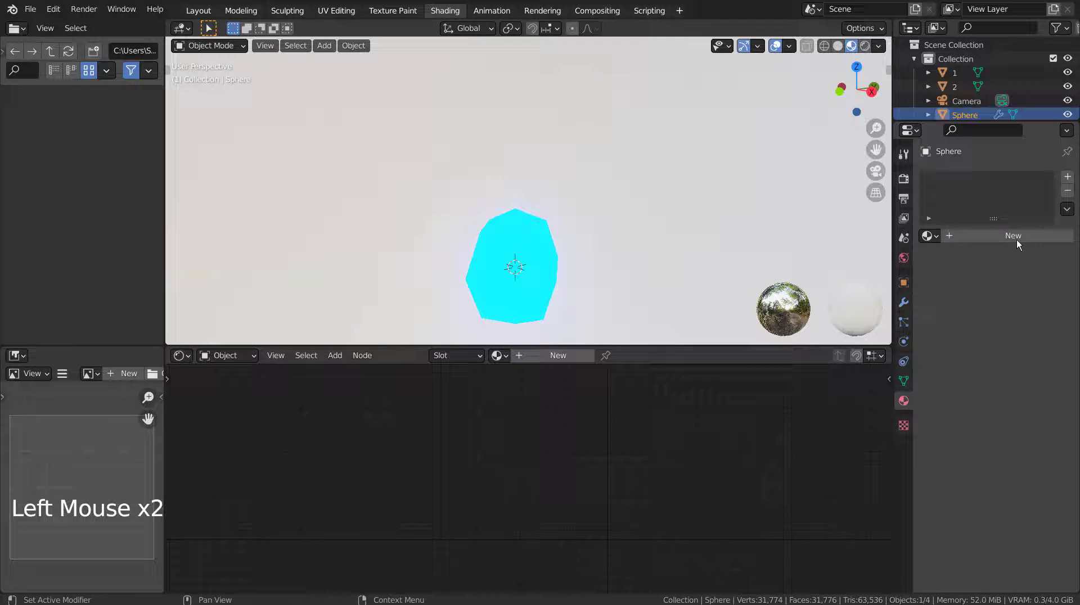
left_click(1022, 239)
left_click(1035, 385)
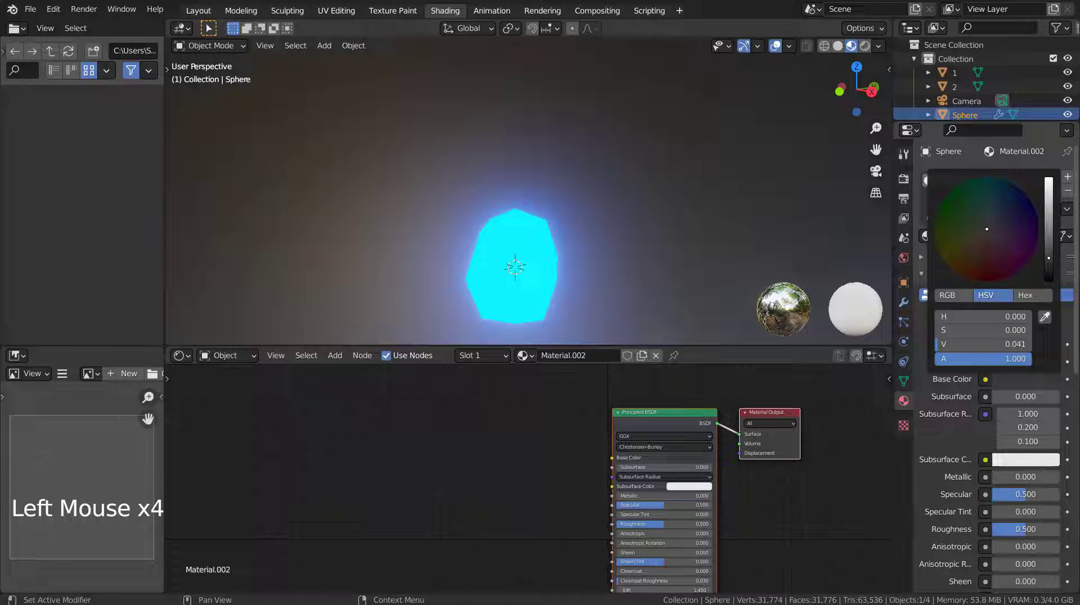
middle_click(663, 231)
scroll("down", 3)
middle_click(613, 214)
scroll("up", 3)
middle_click(645, 212)
left_click(725, 173)
Return to the Layout modelling workspace.
left_click(198, 18)
left_click(808, 229)
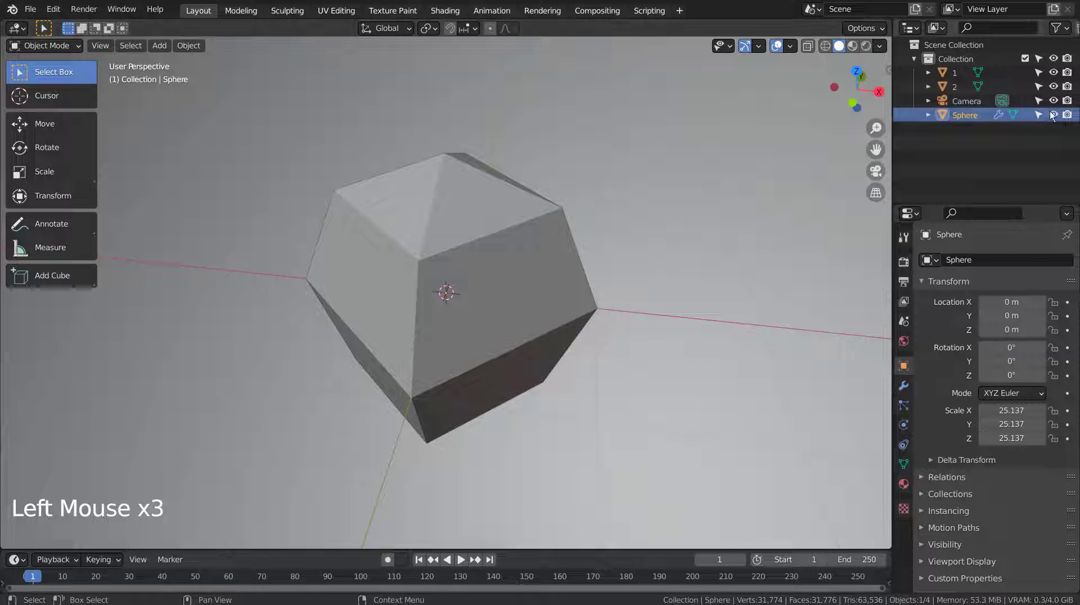
Hide the Sphere and make object 2's emission material a single-user copy (Material.003).
left_click(1055, 121)
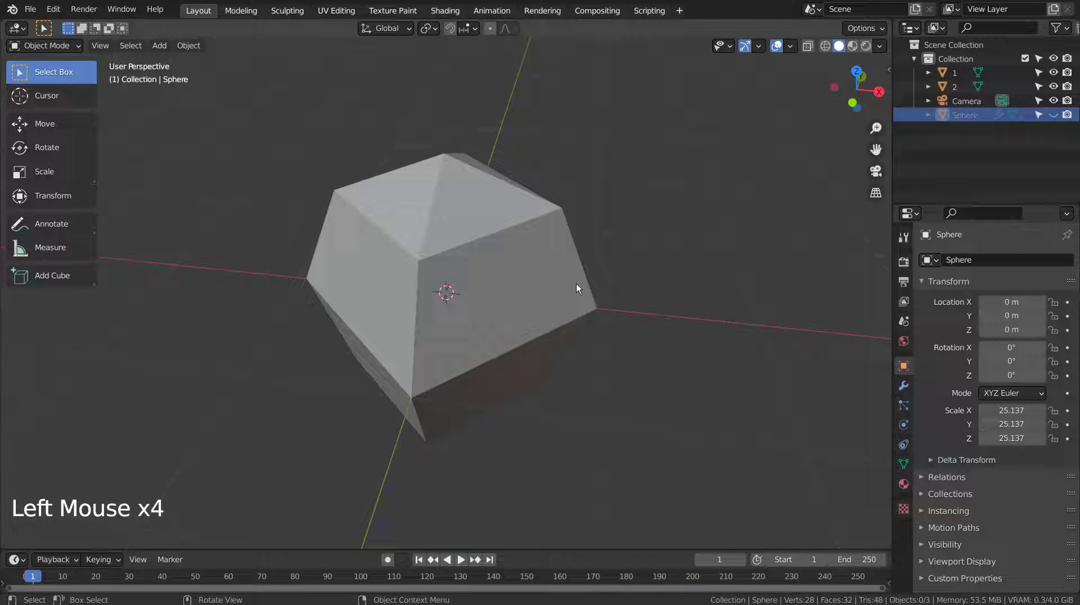
left_click(956, 78)
left_click(959, 88)
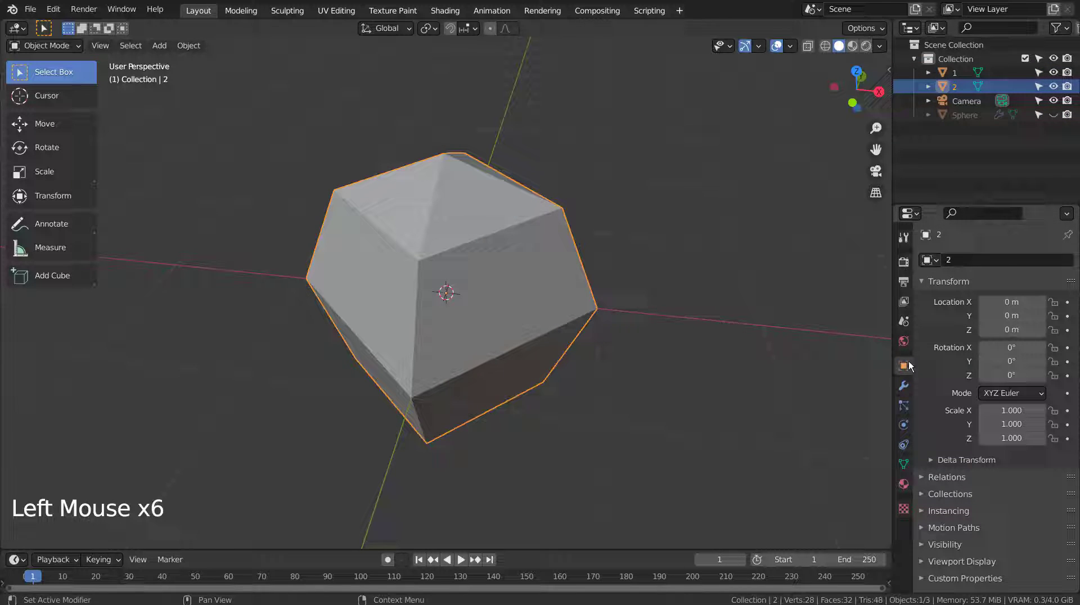
left_click(908, 490)
left_click(932, 325)
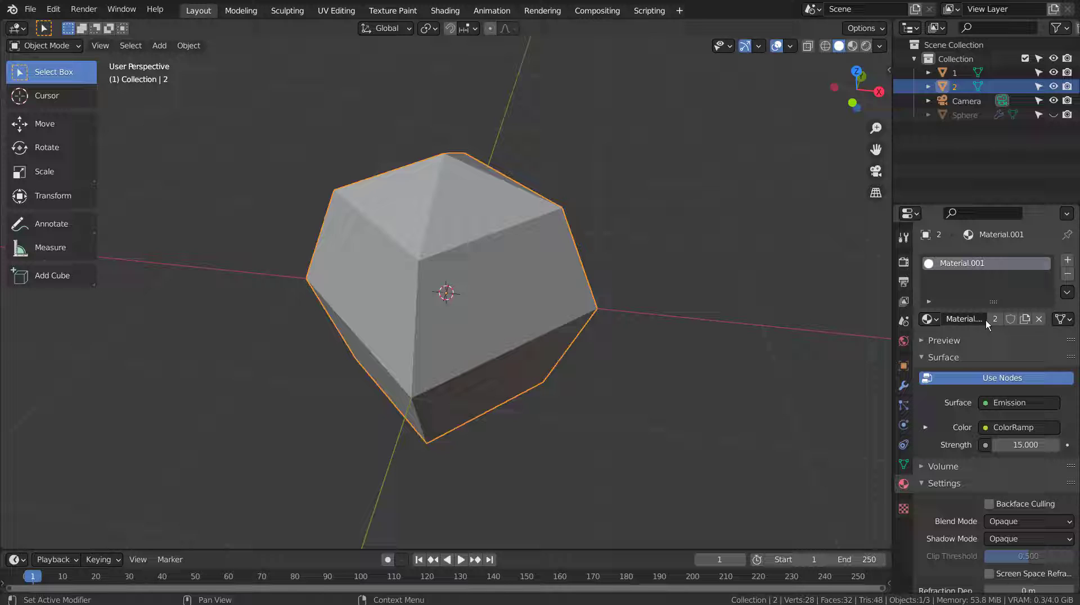
left_click(998, 323)
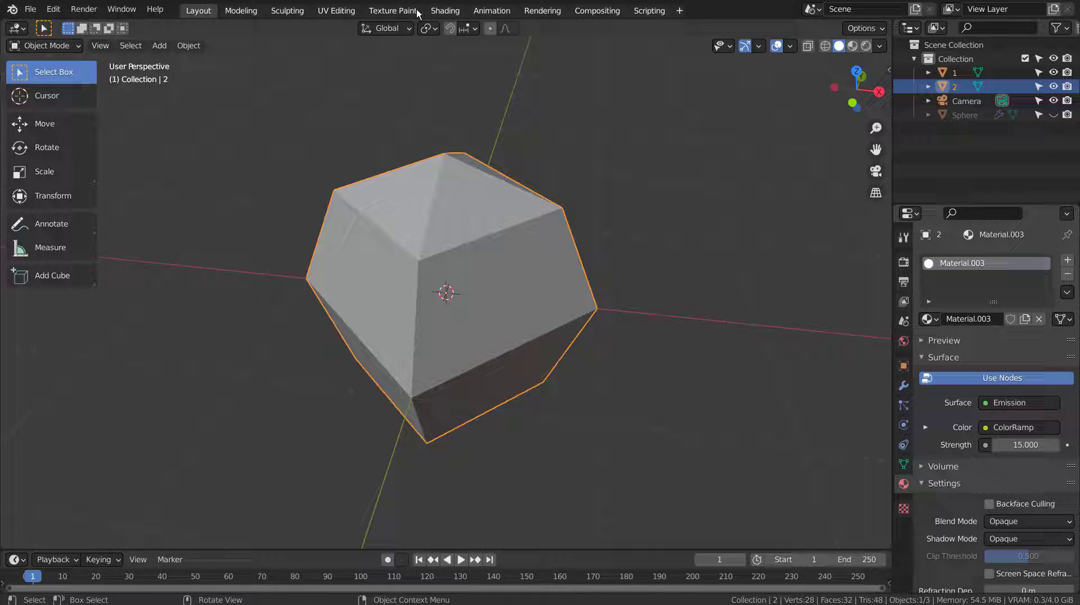
In the Shader Editor remove Material.003's ColorRamp and Object Info nodes.
left_click(440, 16)
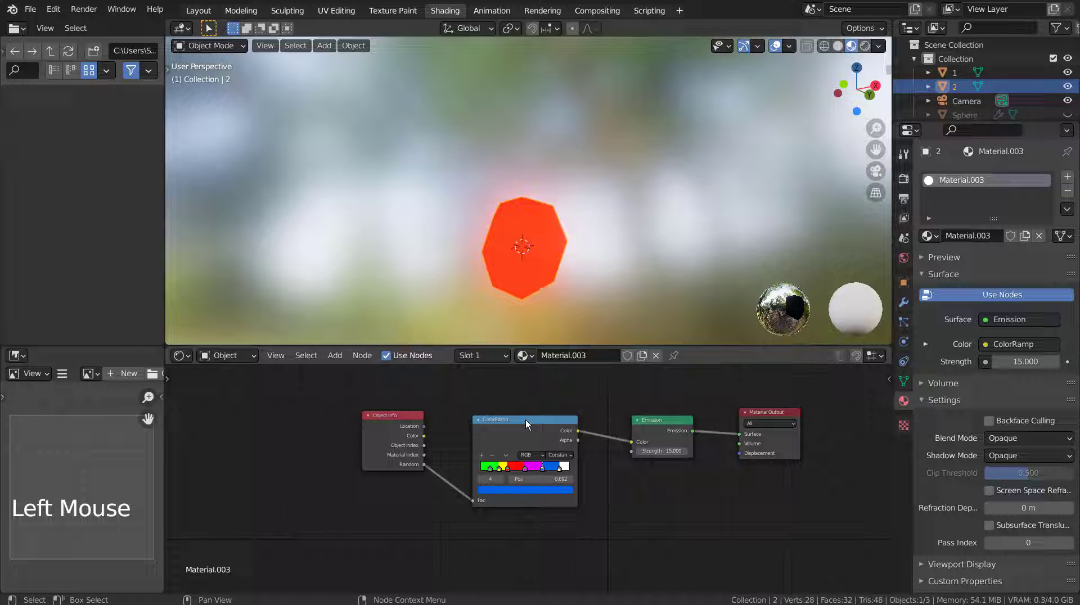
left_click(524, 428)
key("x")
left_click(399, 423)
key("x")
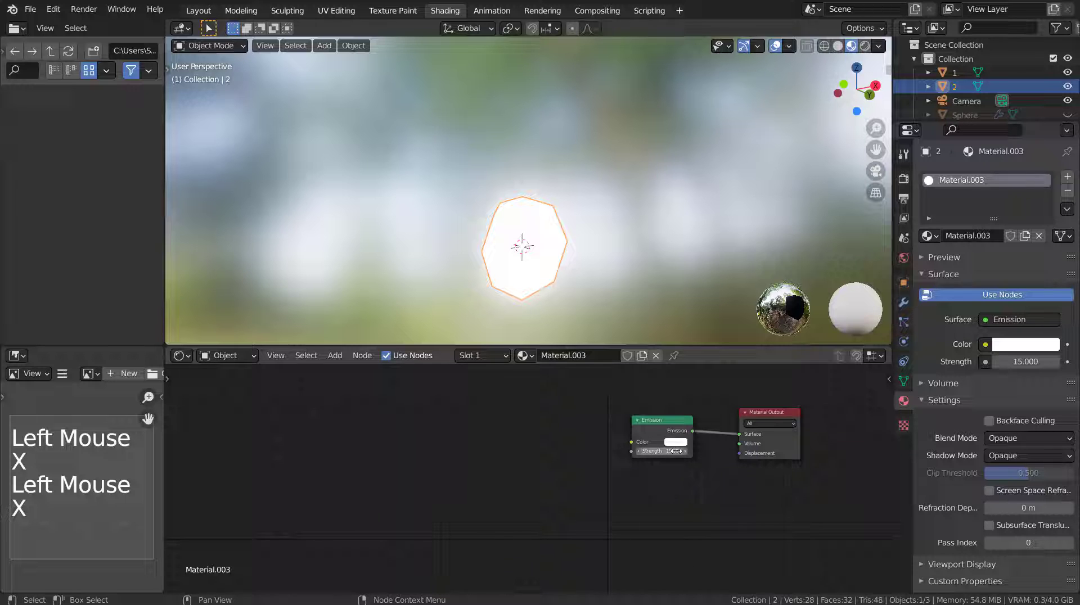
Set the Emission colour to a solid orange and go back to Layout.
left_click(681, 447)
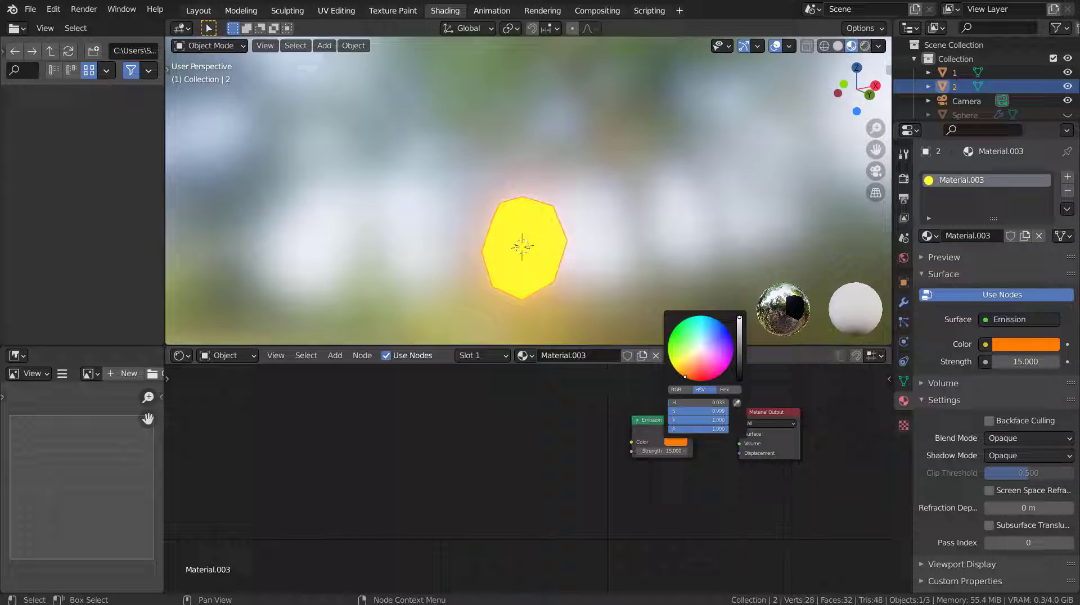
left_click(578, 429)
left_click(208, 10)
scroll("down", 3)
scroll("up", 3)
scroll("down", 3)
scroll("down", 3)
Unhide the Sphere and give it a hair-type particle system.
left_click(1061, 115)
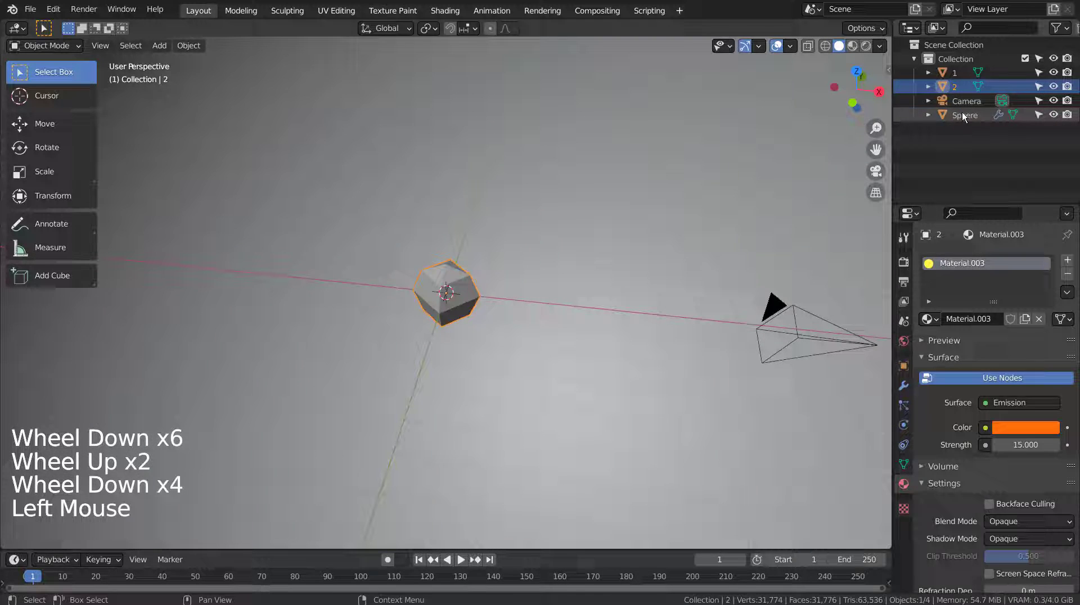
left_click(966, 116)
left_click(557, 243)
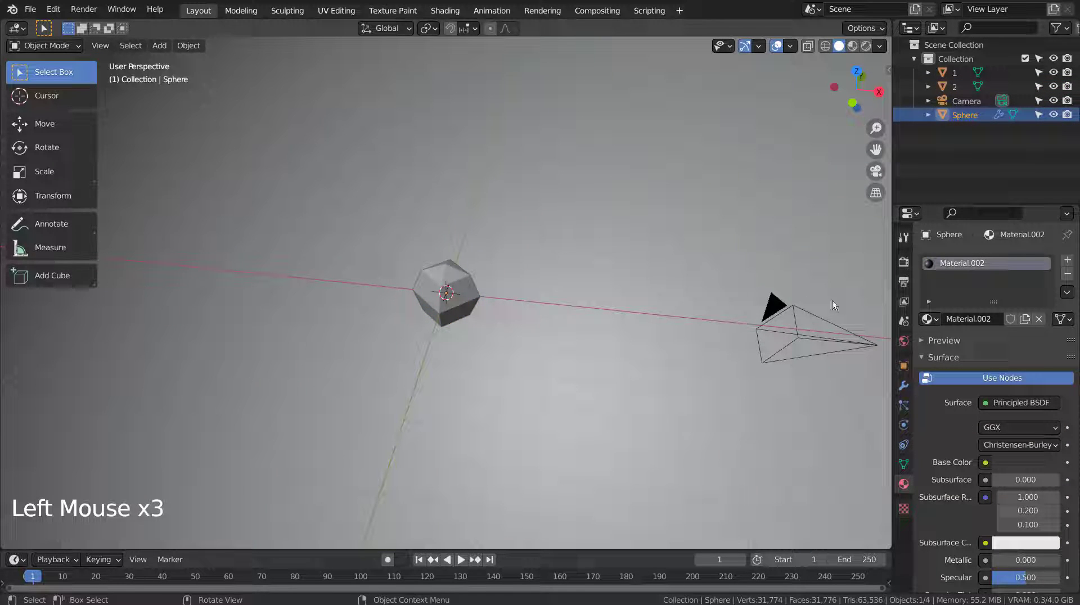
left_click(913, 407)
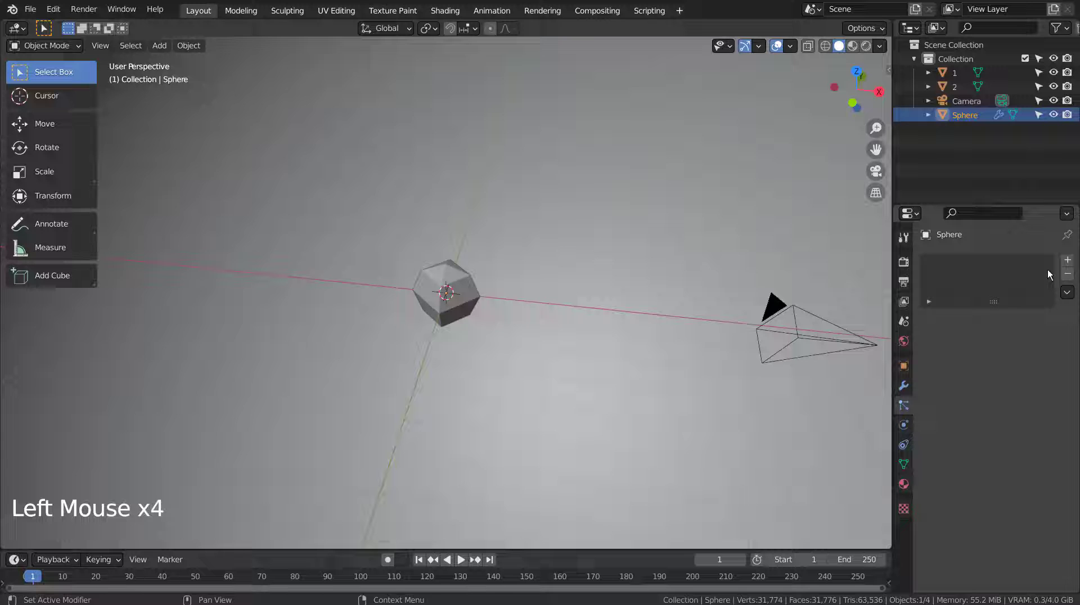
left_click(1073, 265)
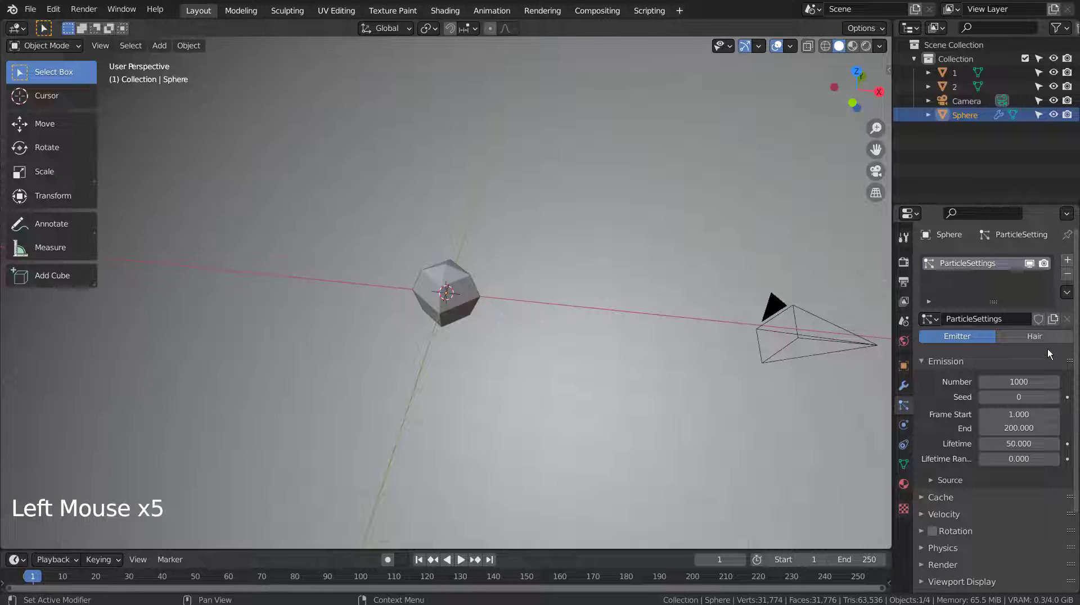
left_click(1048, 345)
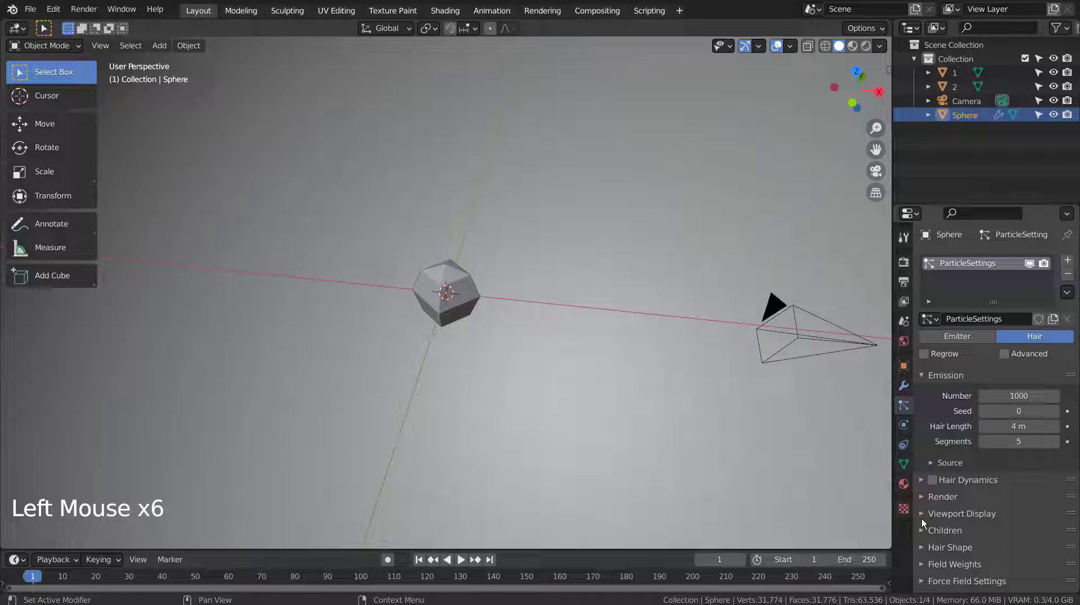
Render the particles as instances of object 2 at 0.05 scale.
left_click(926, 500)
left_click(1011, 523)
scroll("down", 3)
left_click(993, 491)
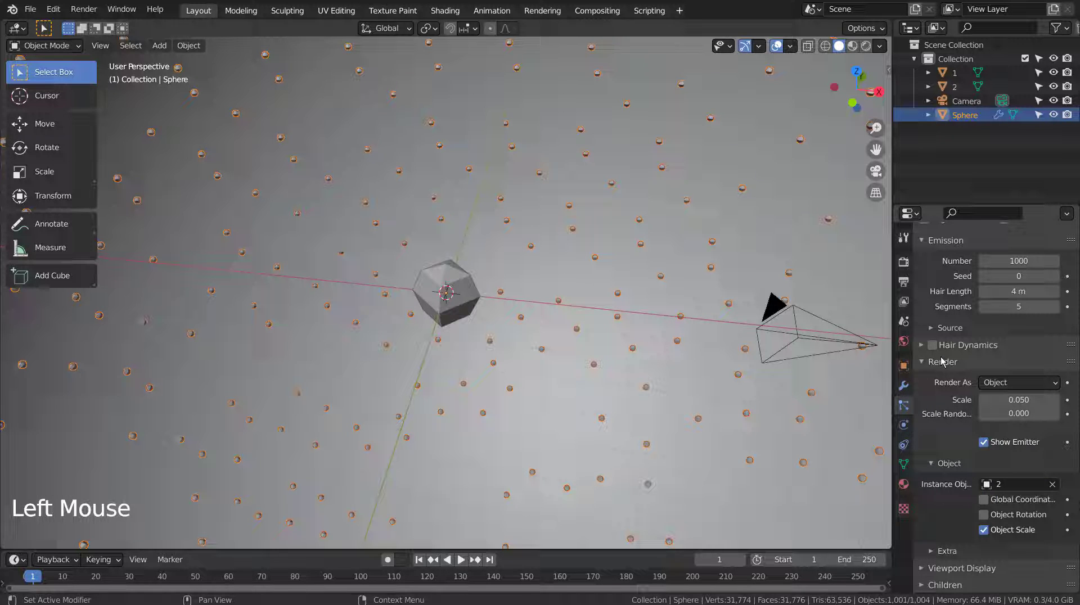
middle_click(647, 265)
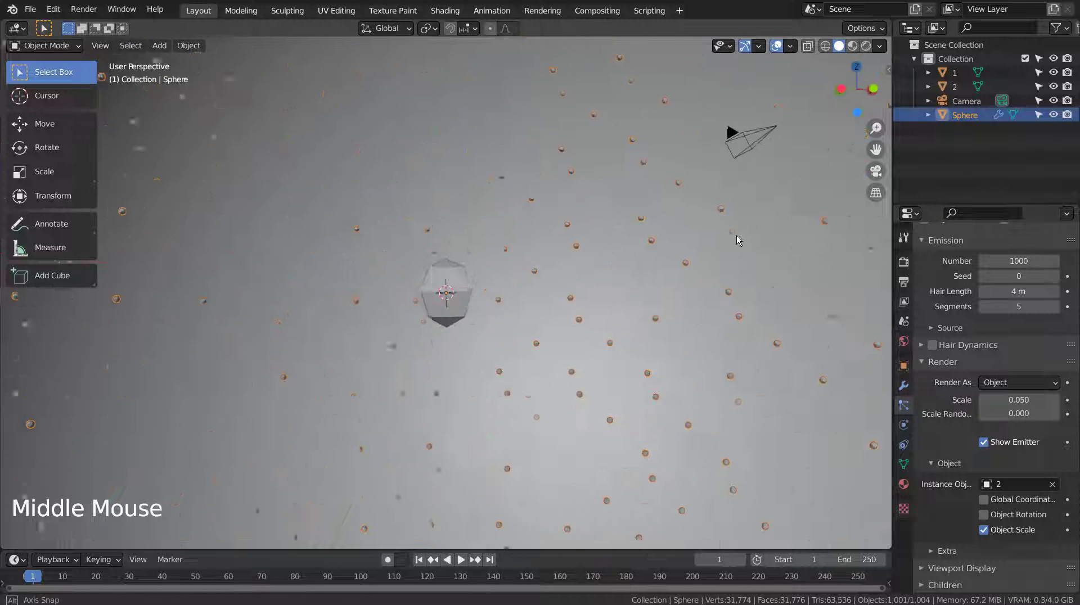
Preview the glow in Rendered viewport shading and inspect the sphere from a lower angle.
left_click(860, 51)
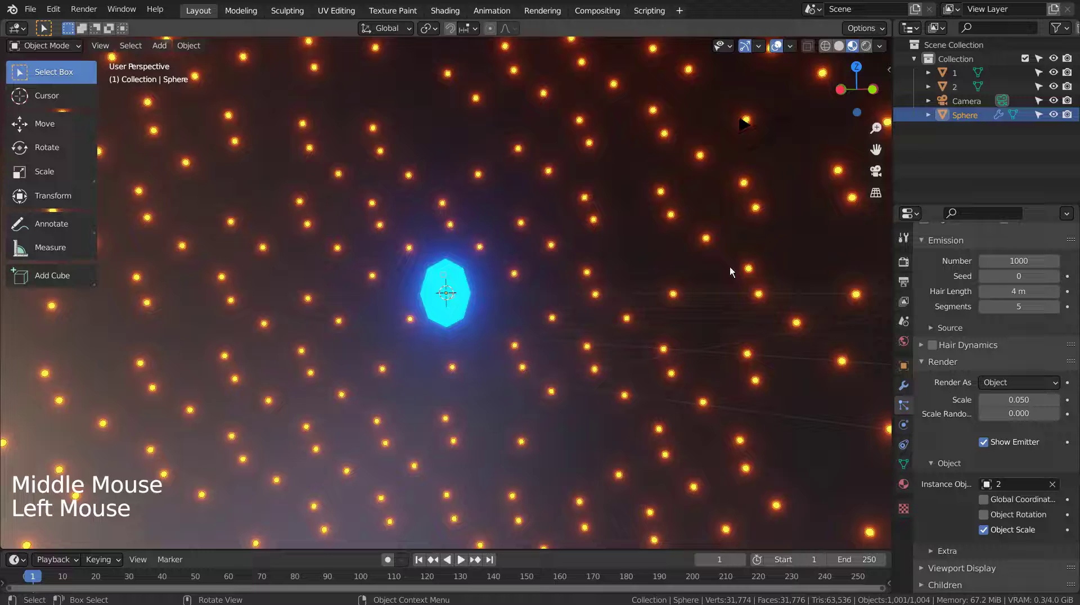
middle_click(675, 333)
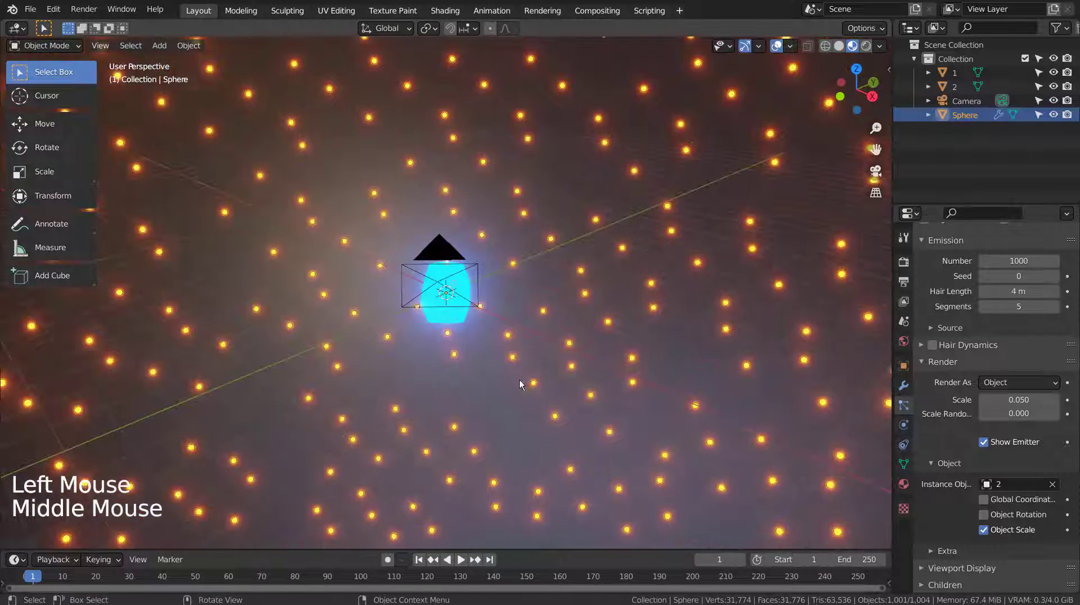
left_click(501, 403)
left_click(908, 494)
left_click(1025, 447)
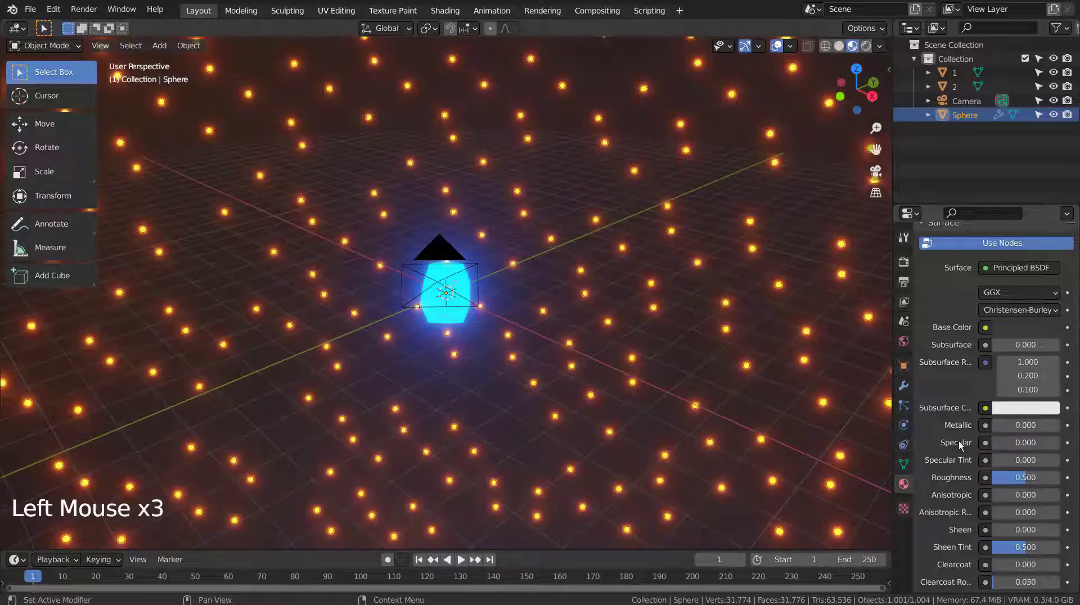
middle_click(519, 394)
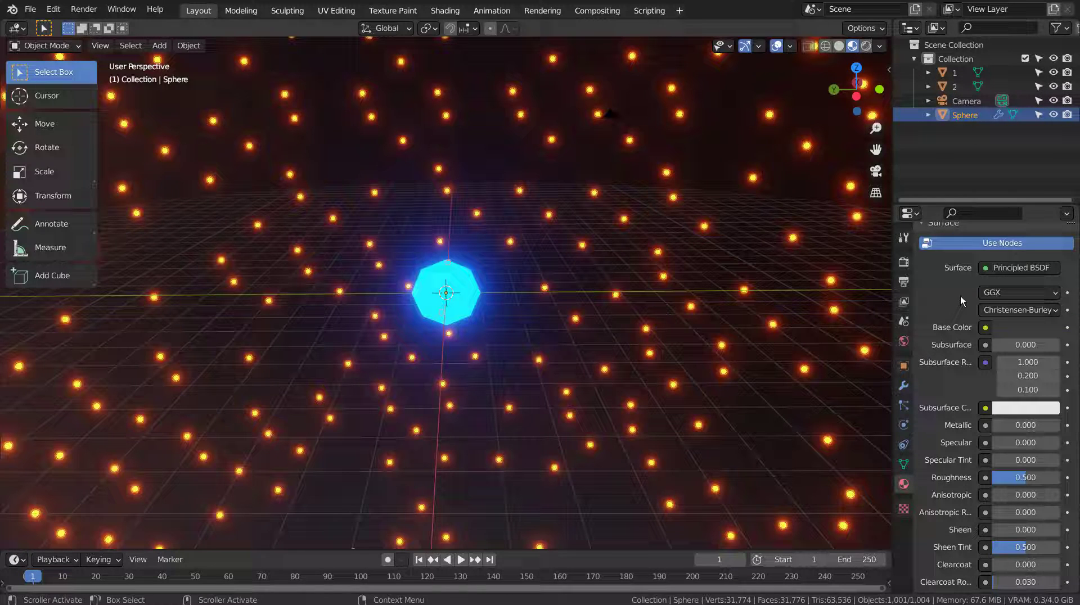
left_click(905, 415)
Raise the sphere's particle Number to 3000.
left_click(1031, 255)
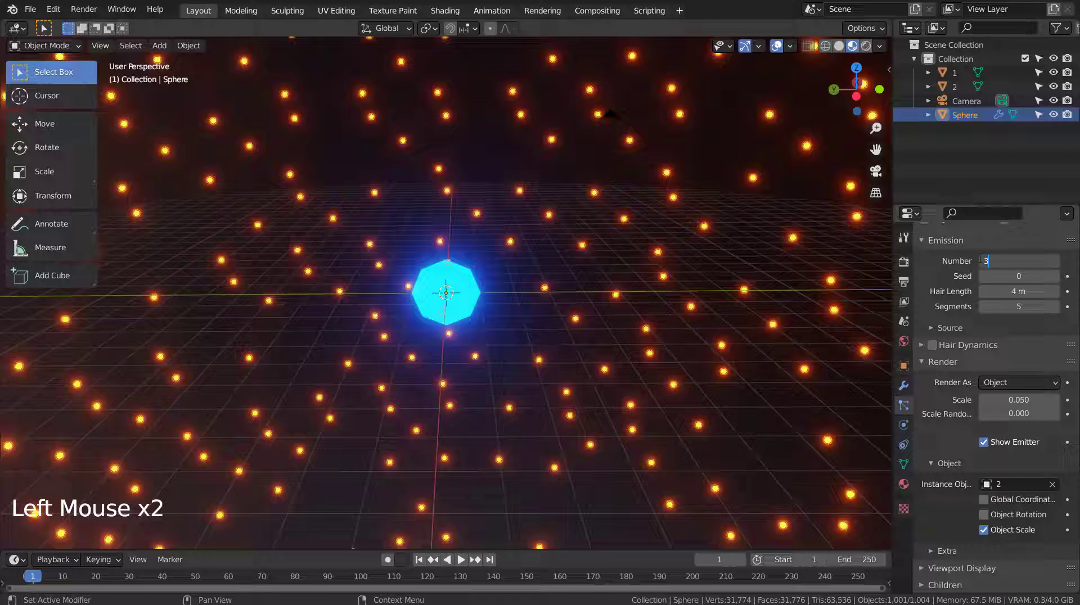
key("0")
key("0")
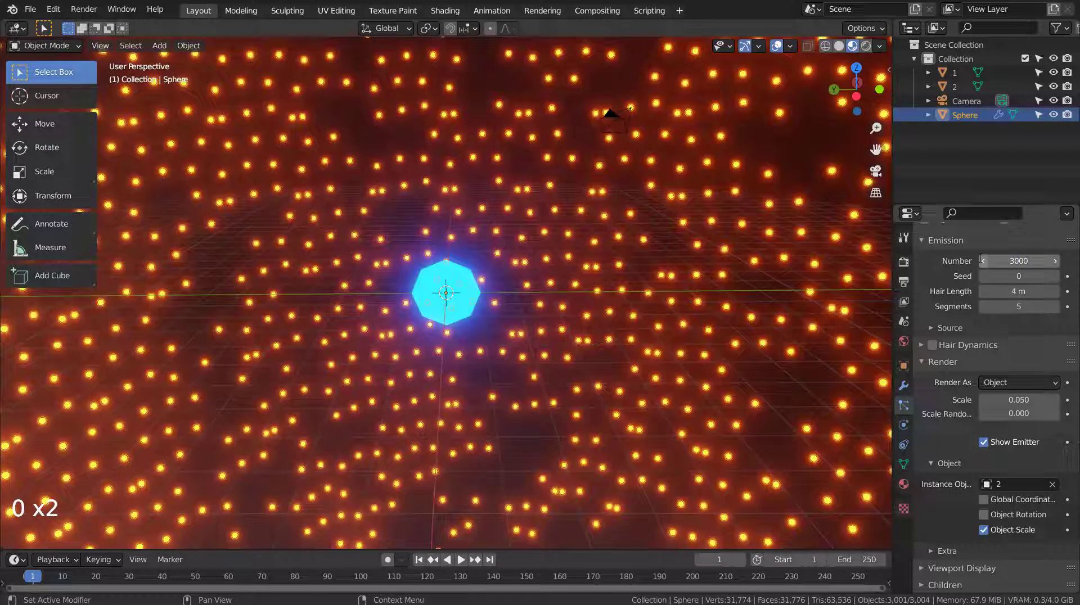
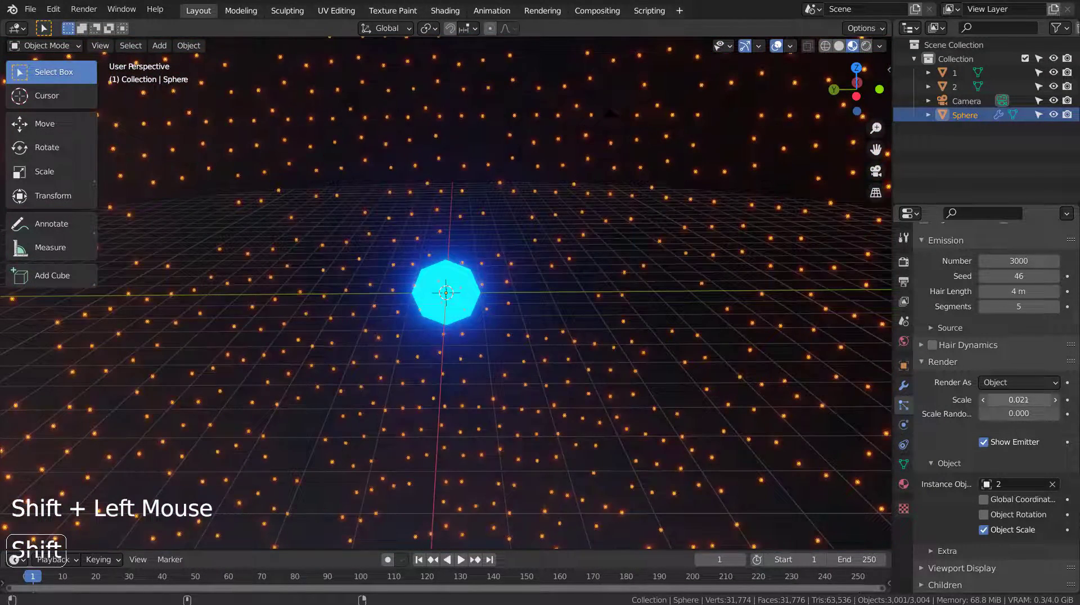
Raise object 2's orange emission strength to 155 so the particle dots glow brightly.
middle_click(780, 409)
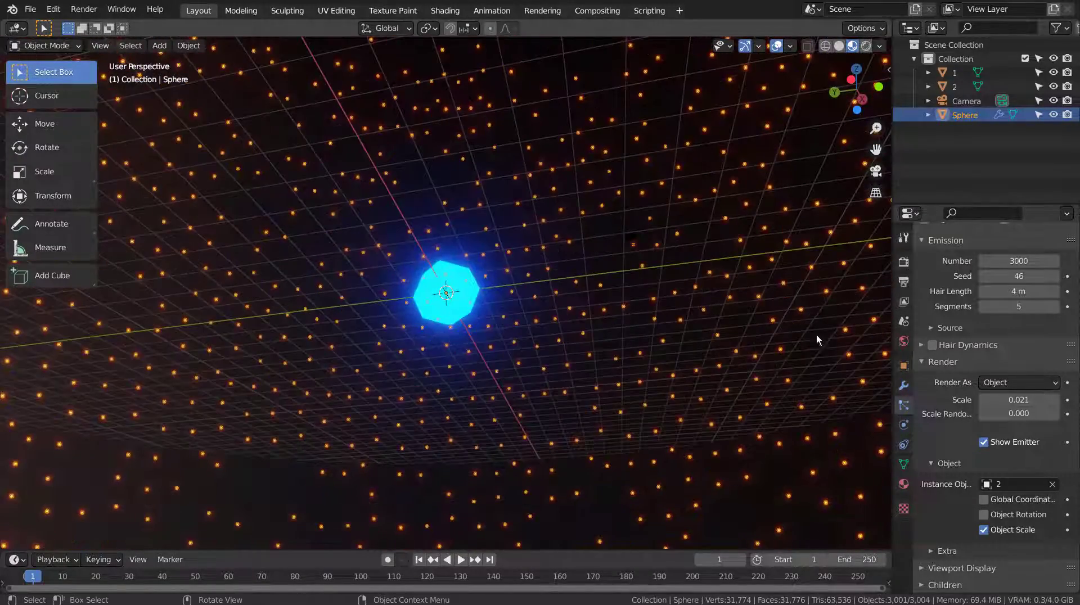
left_click(907, 492)
left_click(953, 93)
left_click(878, 148)
key("5")
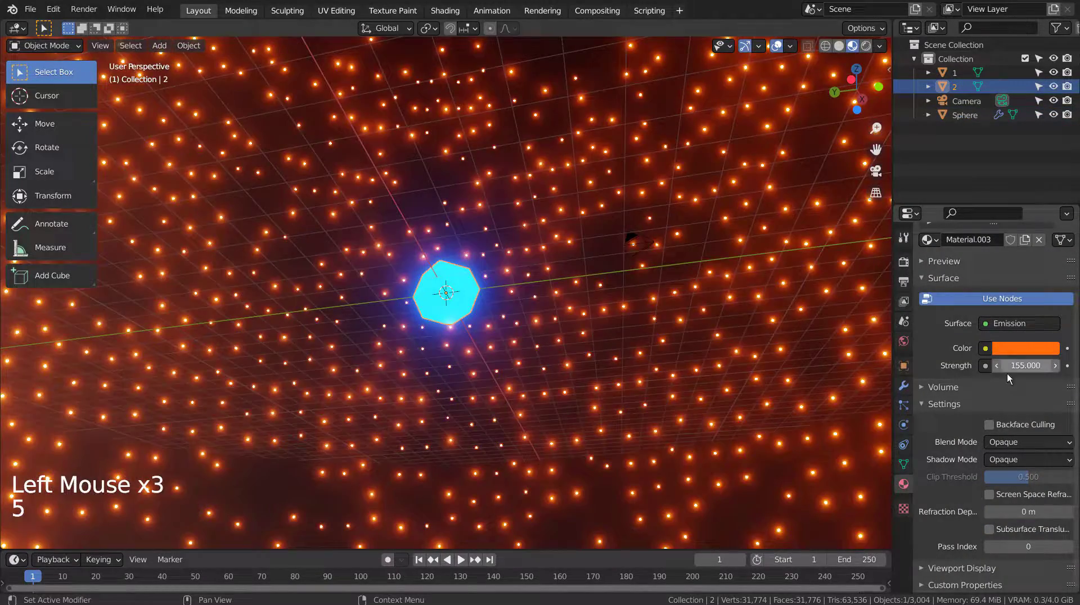
middle_click(651, 396)
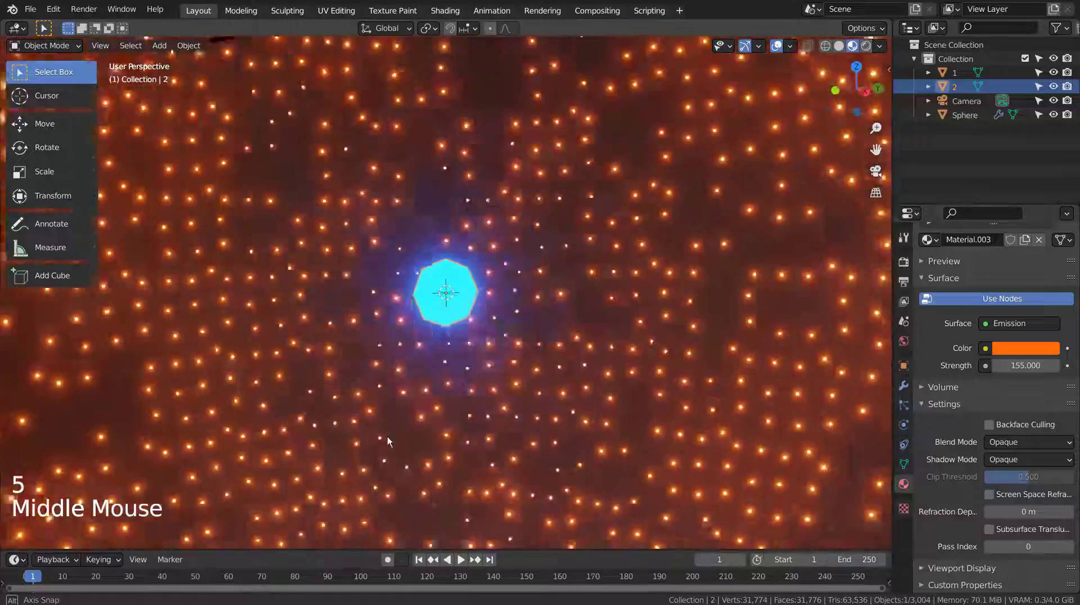
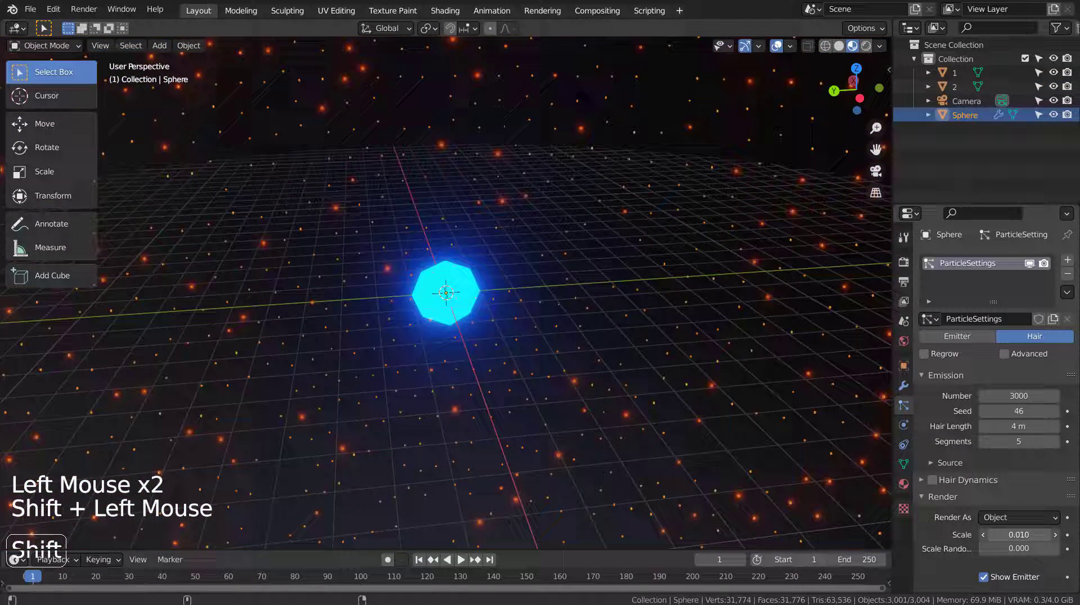
Change object 2's emission colour from orange to a pale bluish white.
middle_click(712, 452)
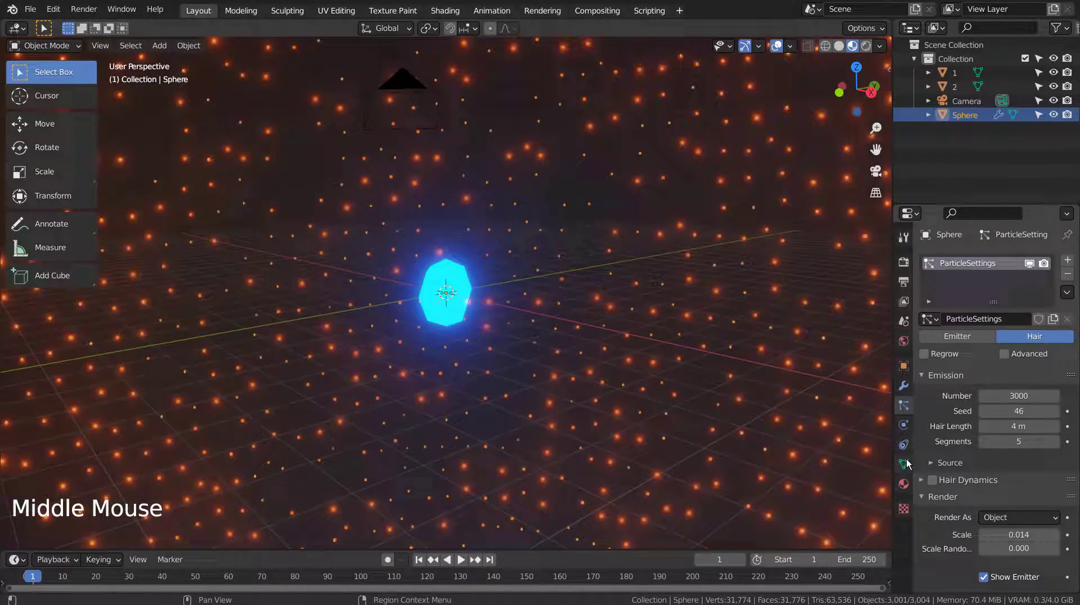
left_click(903, 482)
left_click(906, 490)
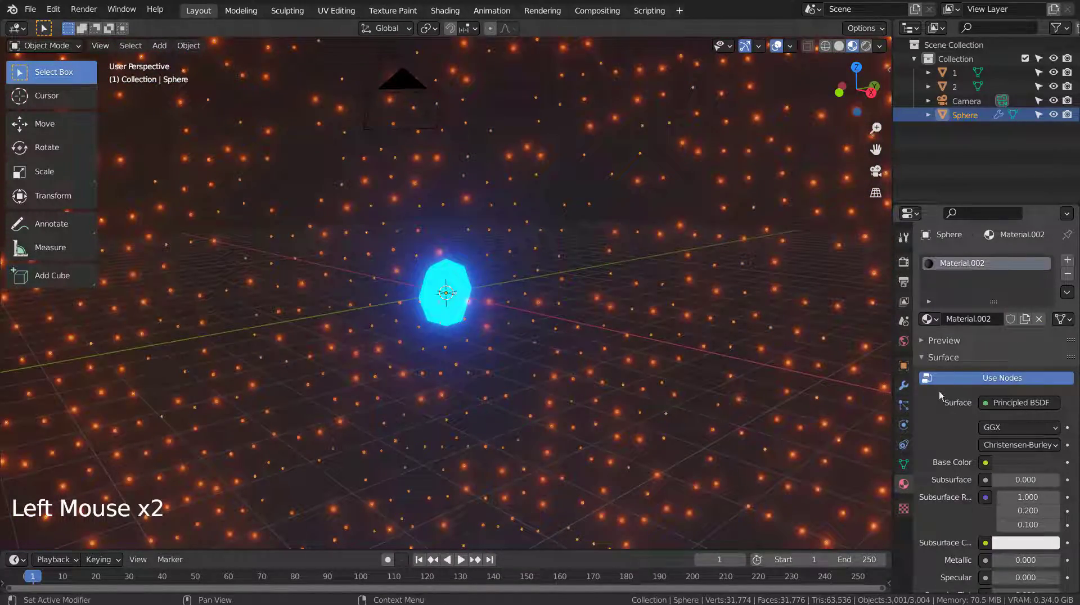
left_click(959, 91)
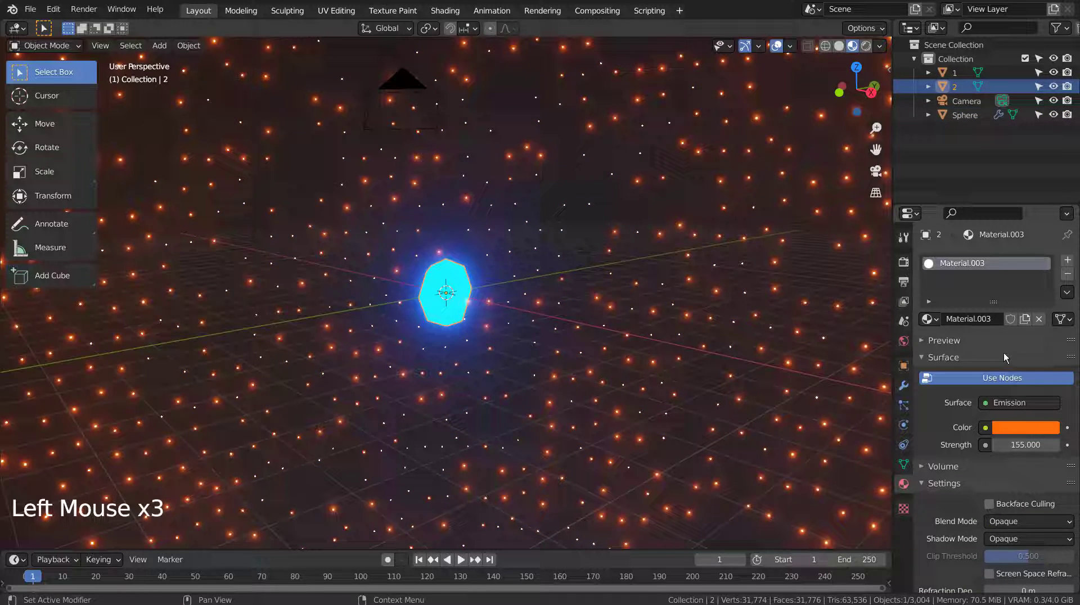
left_click(1023, 435)
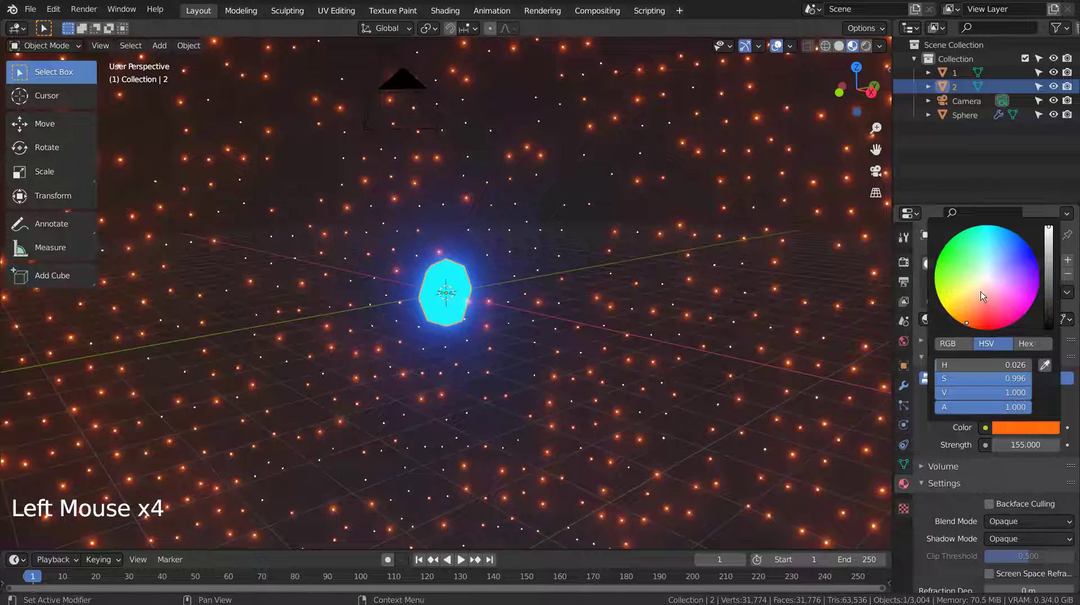
middle_click(717, 307)
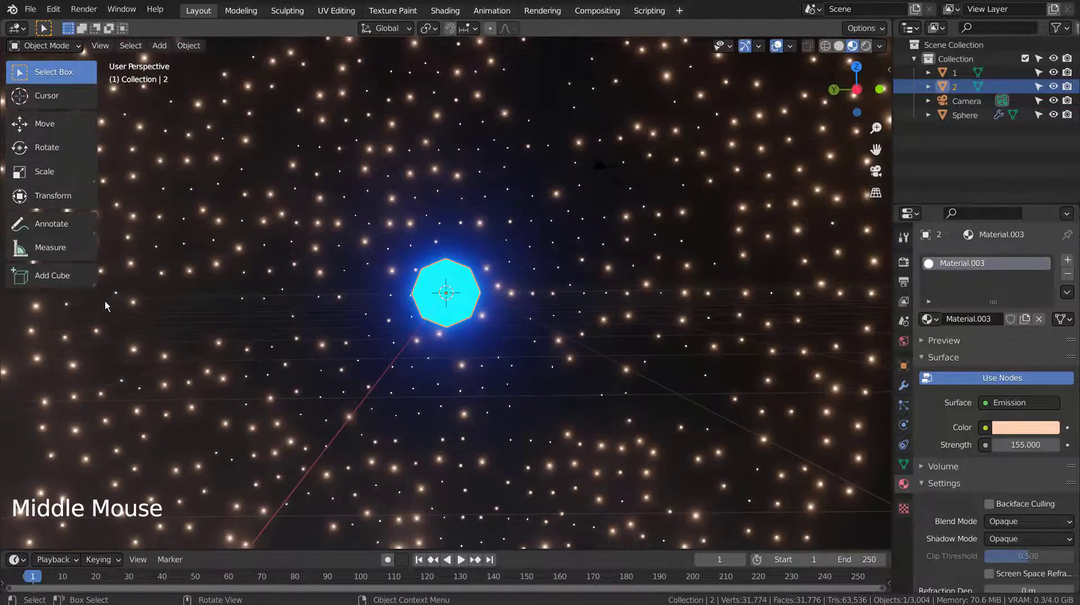
left_click(1019, 427)
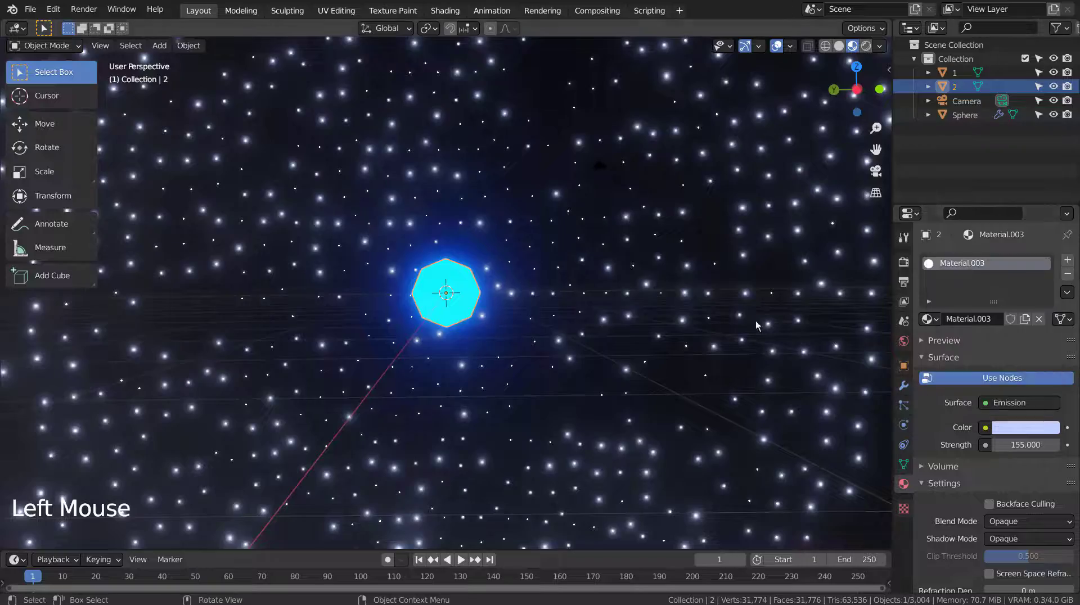
Hide object 2 in the viewport and select object 1.
middle_click(665, 355)
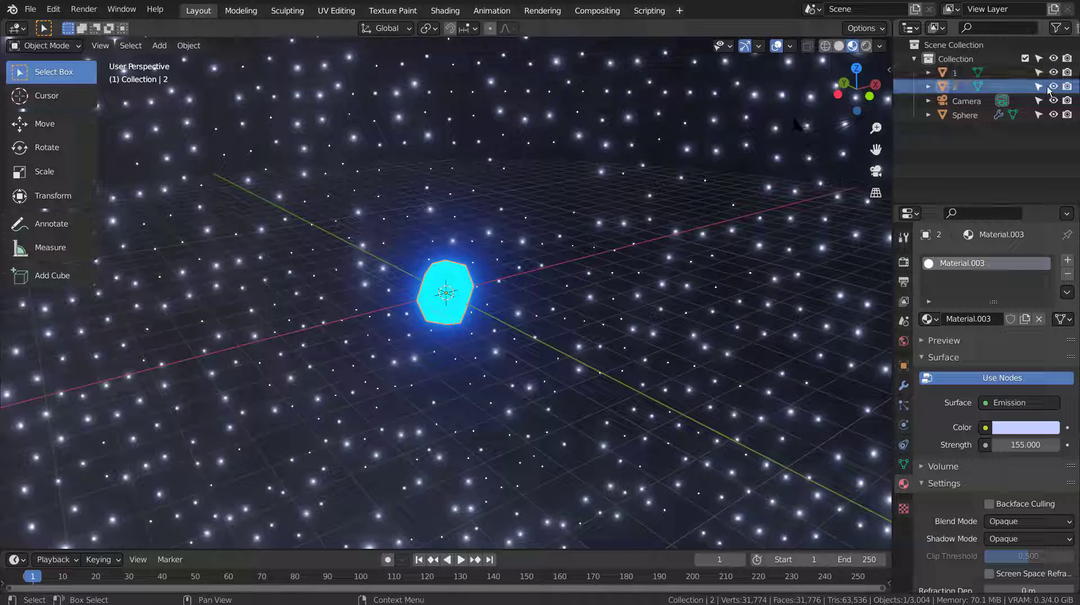
left_click(1058, 94)
left_click(670, 320)
middle_click(655, 339)
left_click(471, 285)
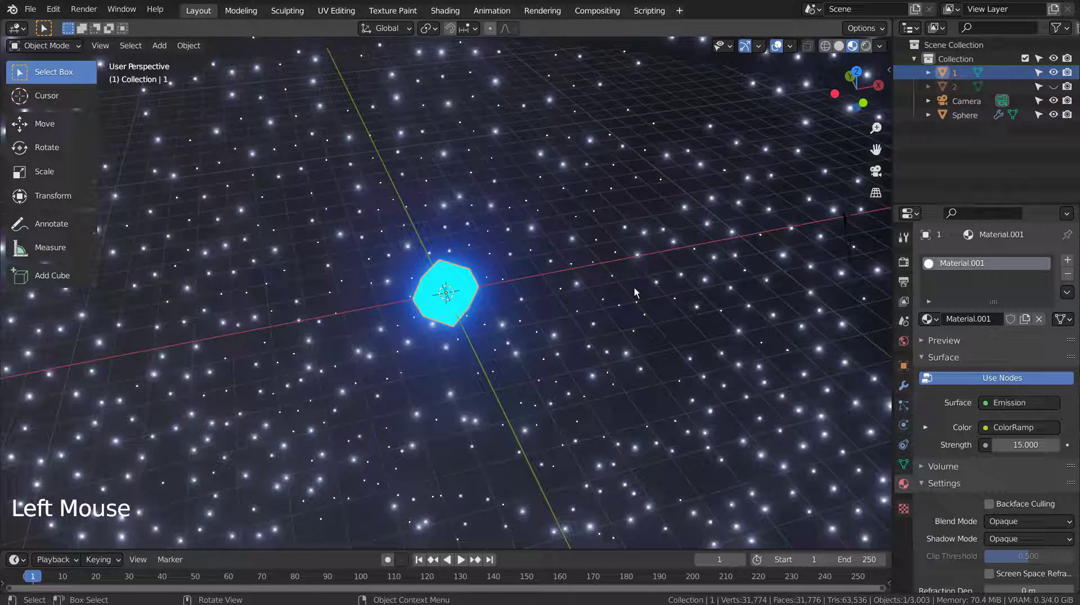
Hide object 1 and the Sphere, then view the empty scene from the top.
left_click(1057, 79)
left_click(1061, 117)
middle_click(502, 346)
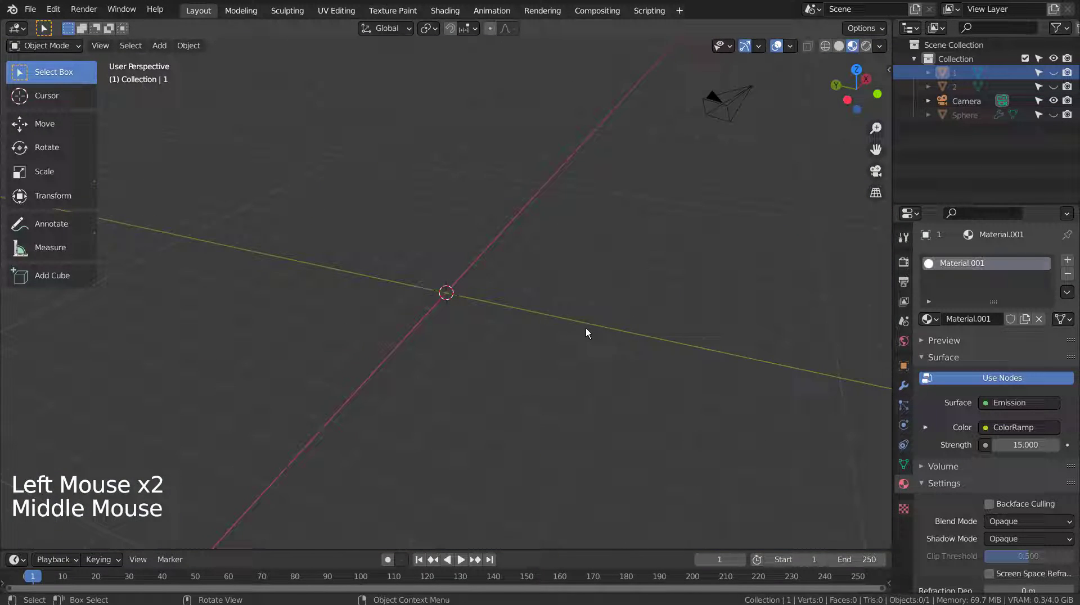
key("KP_1")
key("KP_7")
Add a Text object and clear its default placeholder word in edit mode.
key("shift+a")
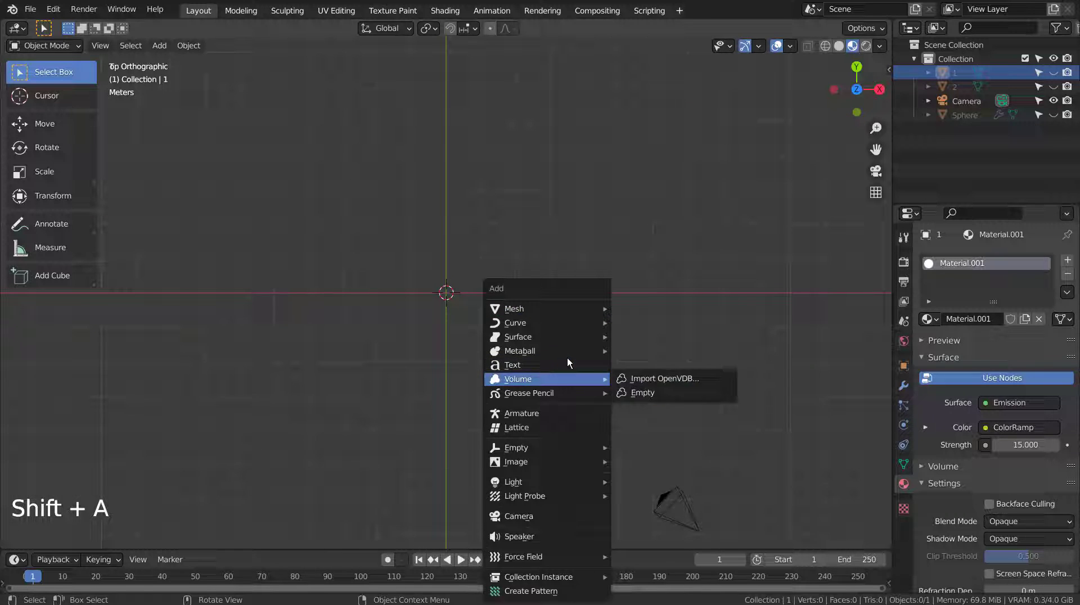
key("Tab")
key("BackSpace")
key("BackSpace")
key("BackSpace")
key("BackSpace")
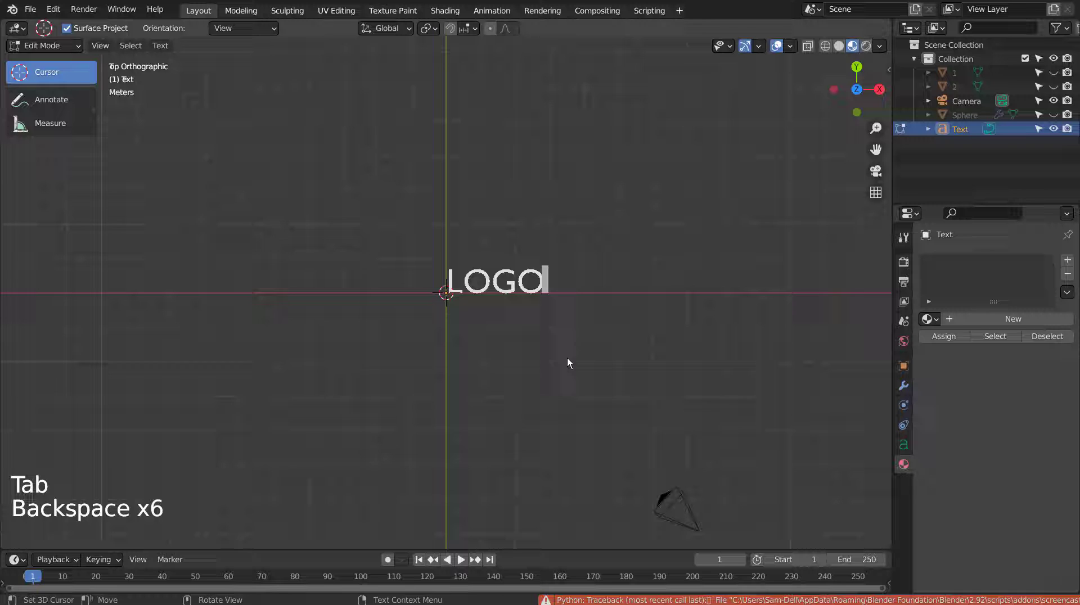